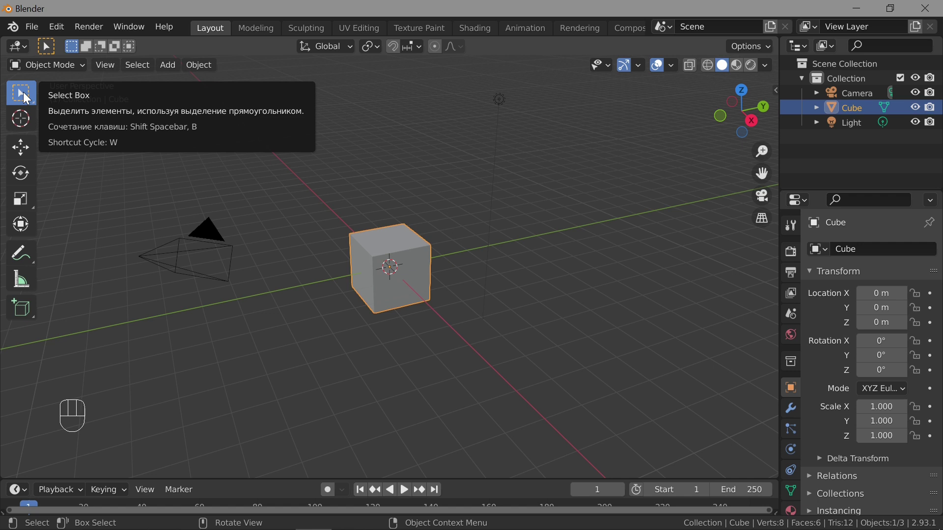
Step: Select the default cube in the viewport, ready for deletion
drag(30, 99, 79, 136)
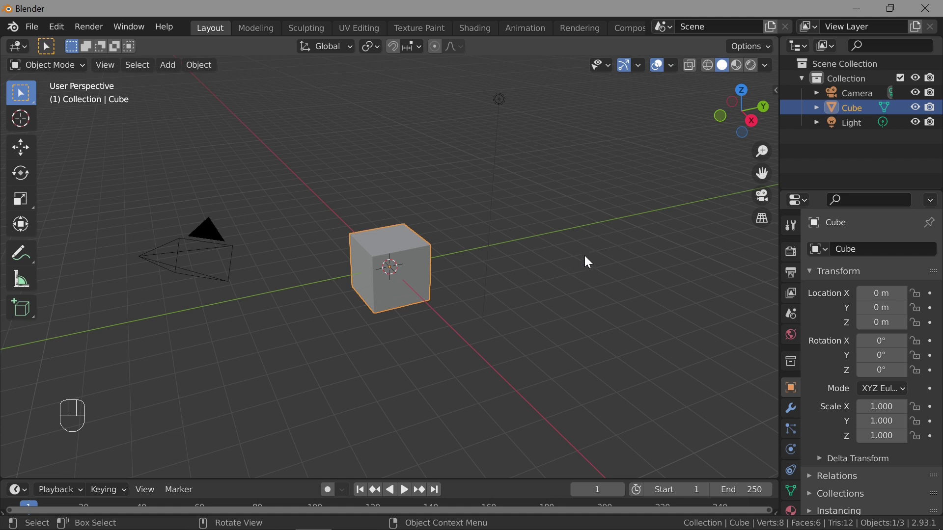
drag(594, 246, 596, 280)
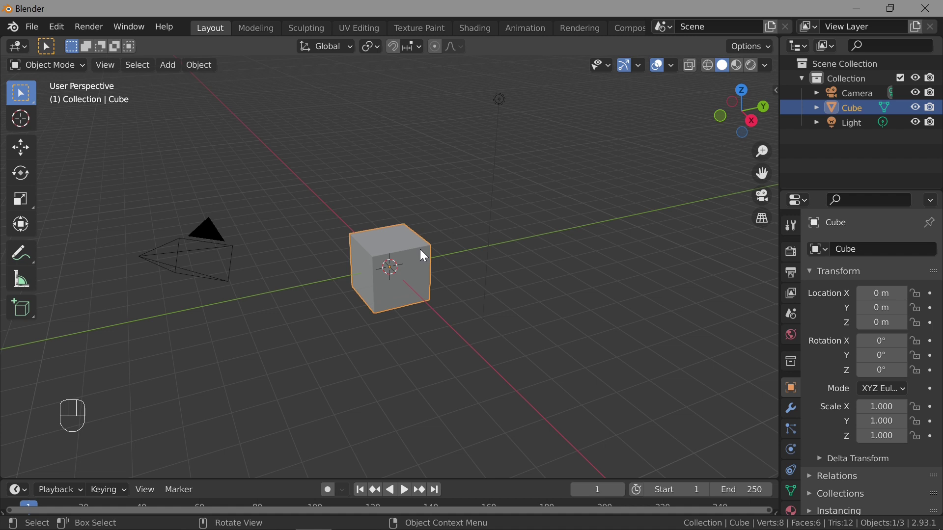
Step: Delete the cube, then restore it at the origin by undoing via the Edit menu history
key(Delete)
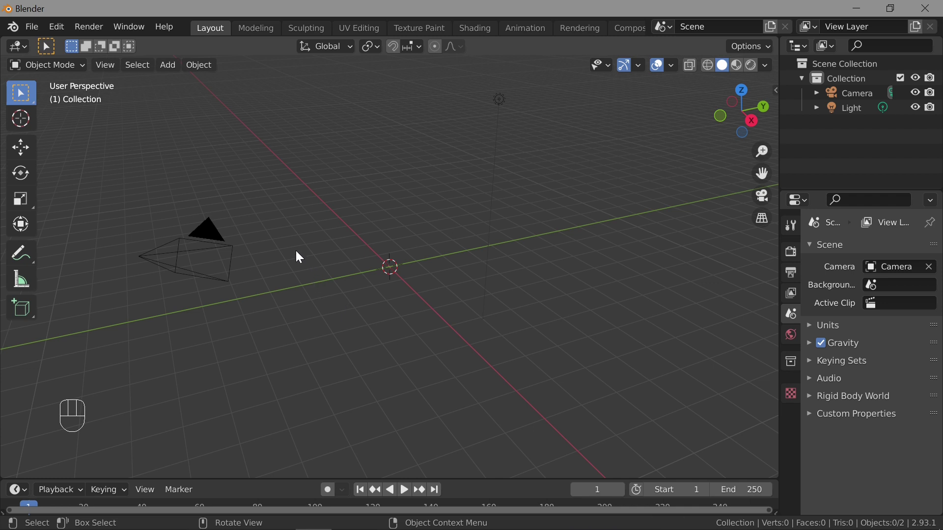
drag(58, 29, 80, 133)
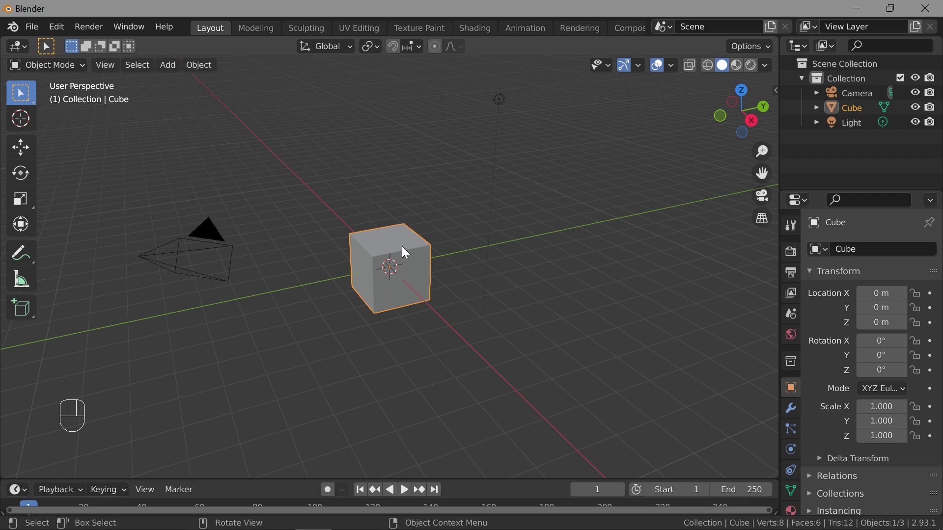
click(403, 248)
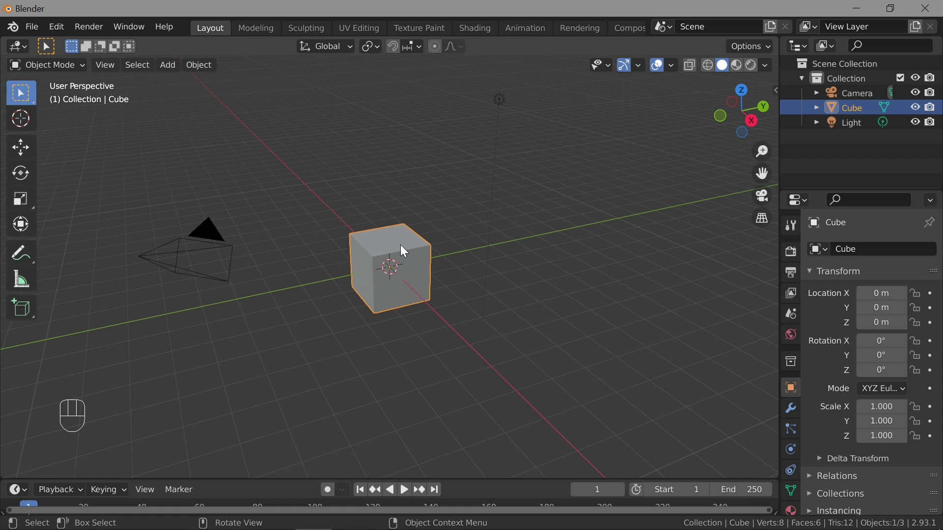
drag(404, 248, 332, 499)
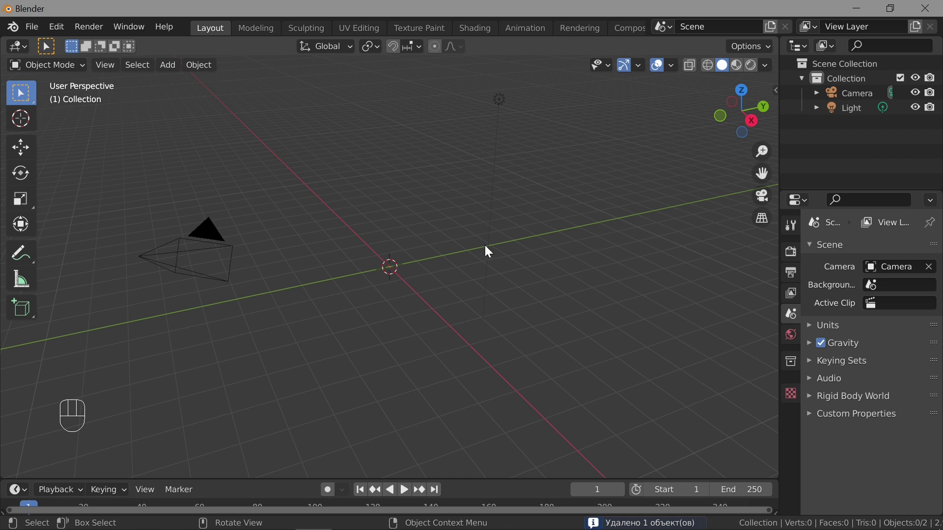
key(ctrl+z)
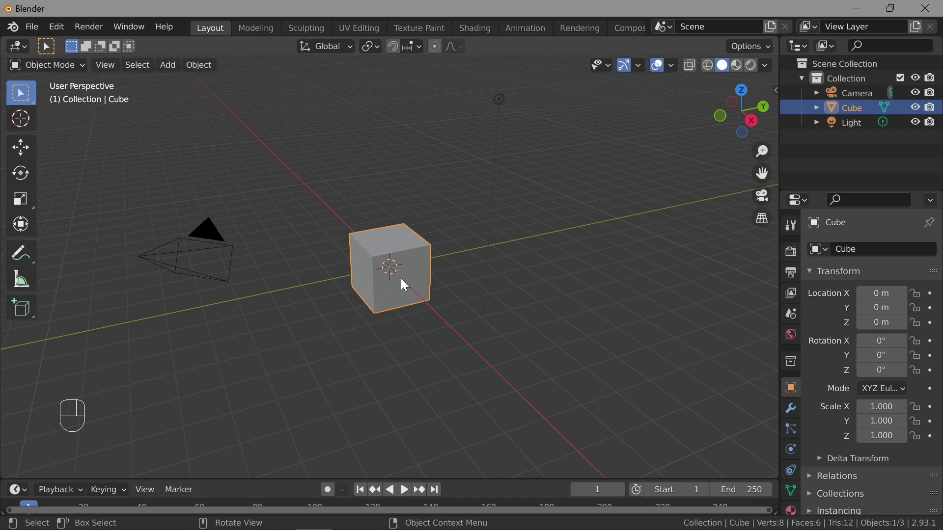
key(x)
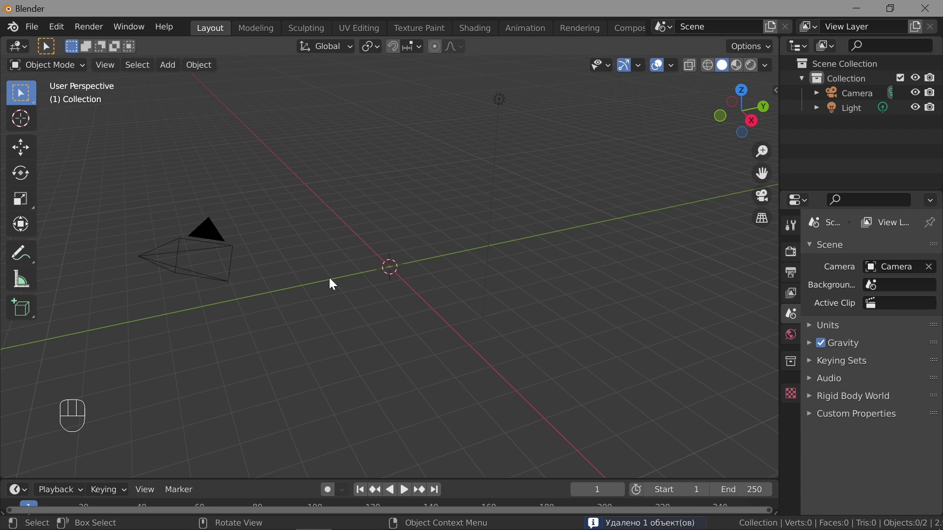
key(ctrl+z)
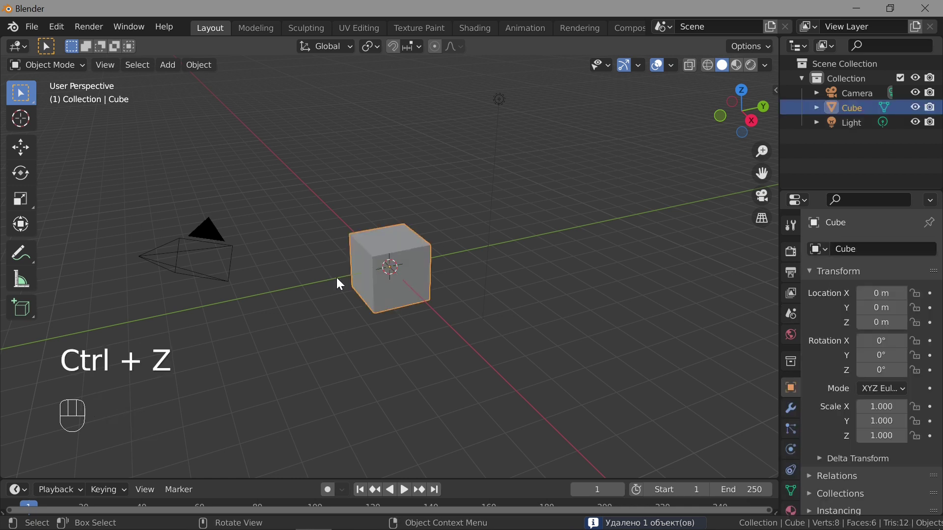
Step: Dismiss the delete prompt and browse the Edit menu's undo, redo and preferences commands
key(x)
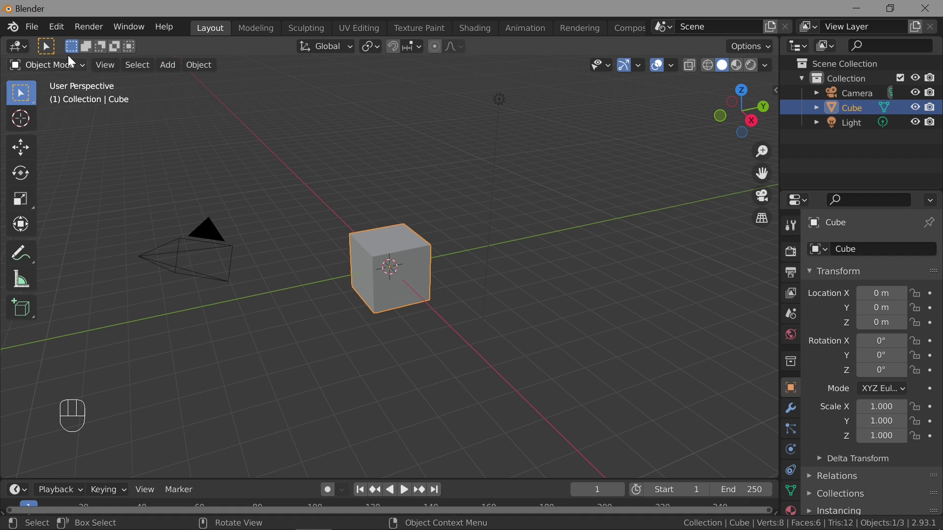
drag(56, 26, 251, 161)
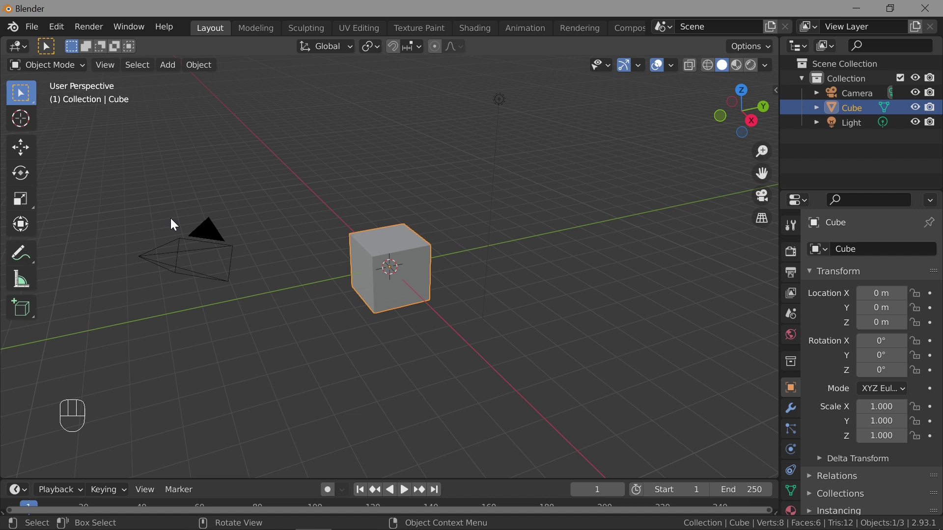
Step: Show the Preferences window on the Add-ons section from the Edit menu
drag(57, 29, 109, 238)
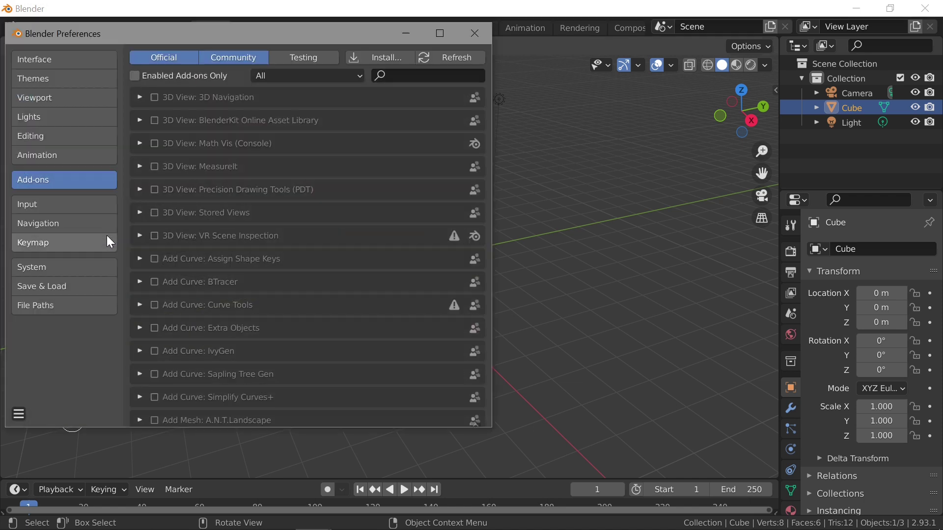
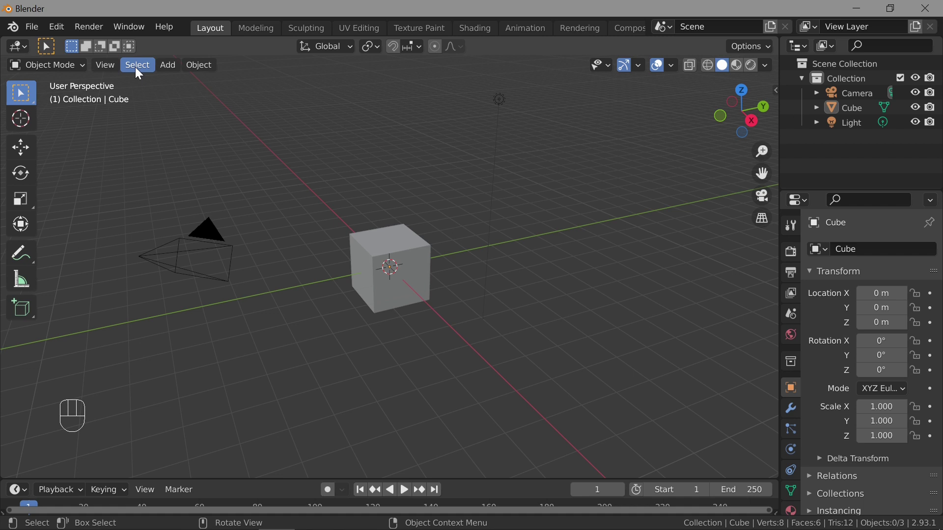
Step: Toggle selection with A and Alt+A until the camera, cube and light are all selected
drag(138, 71, 356, 113)
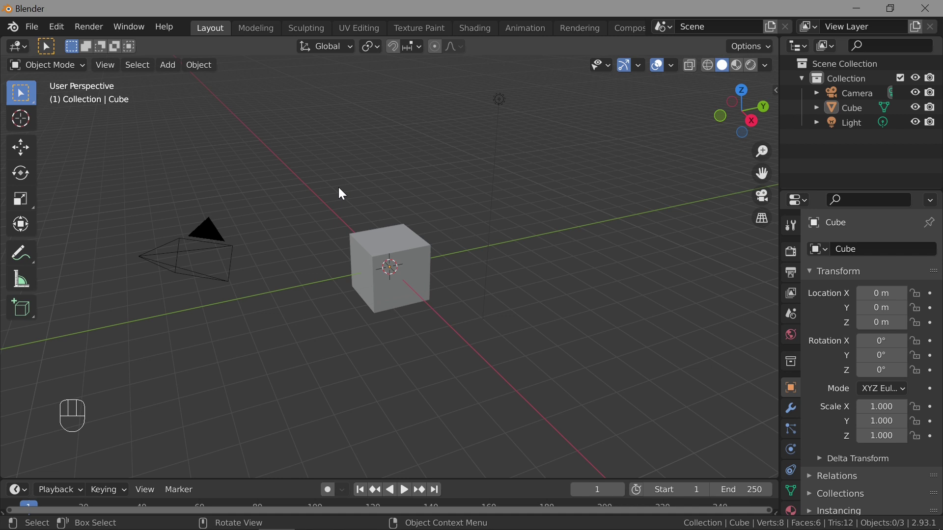
key(a)
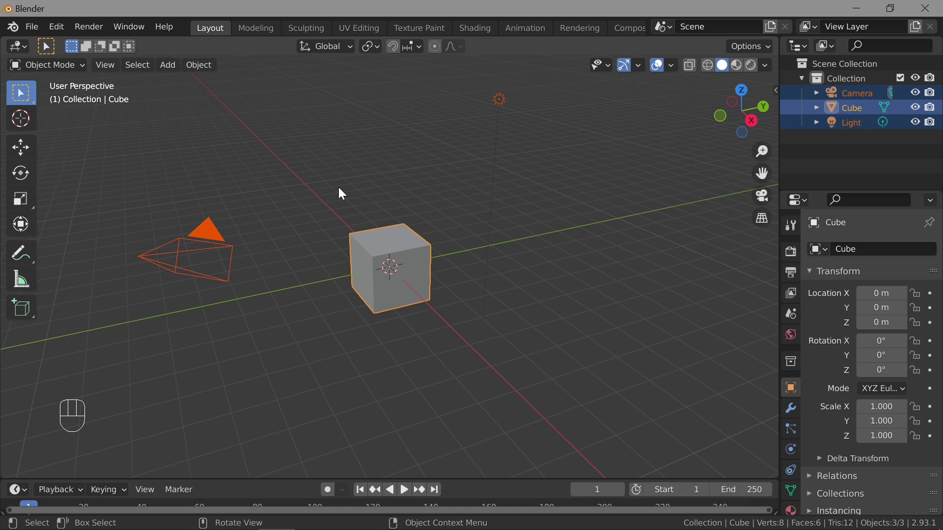
key(alt+a)
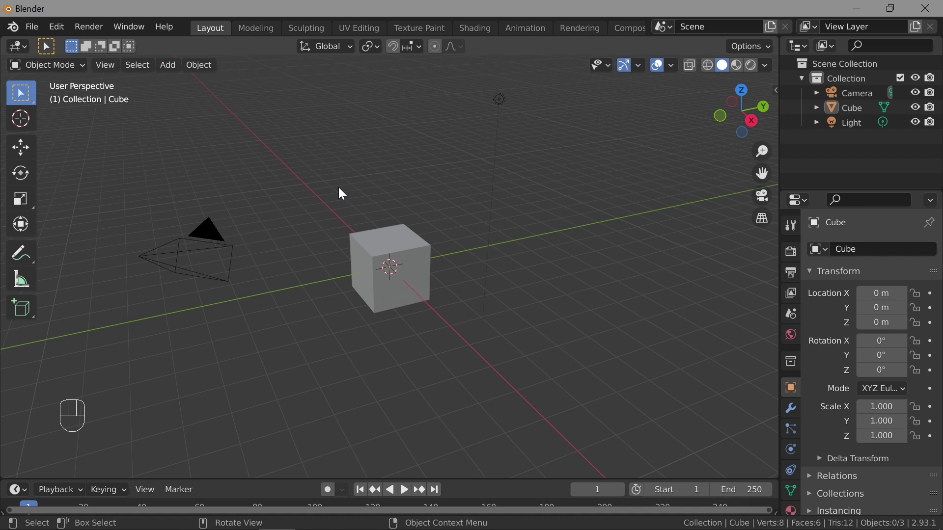
key(a)
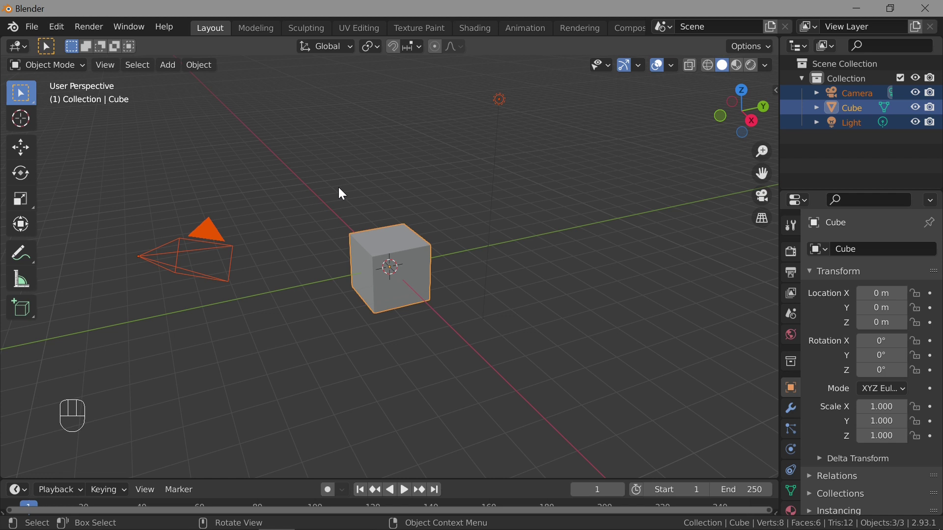
key(a)
key(a)
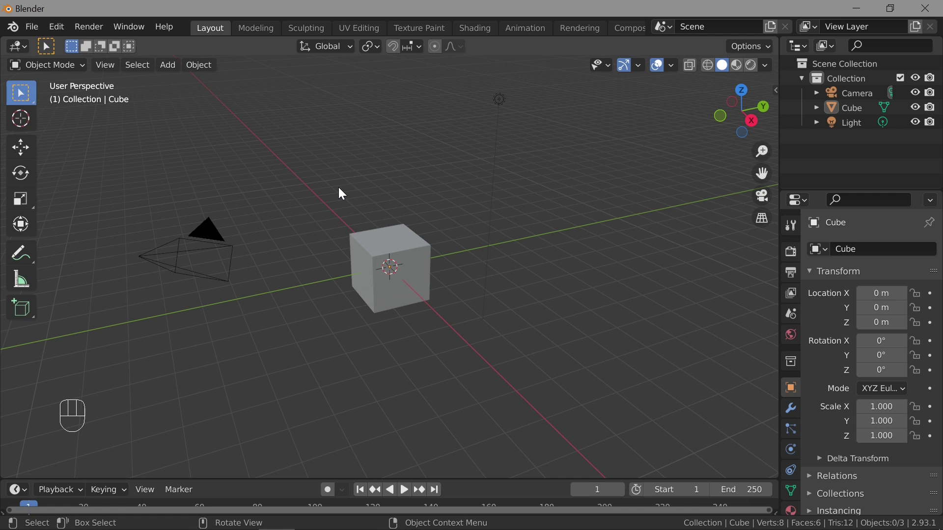
key(a)
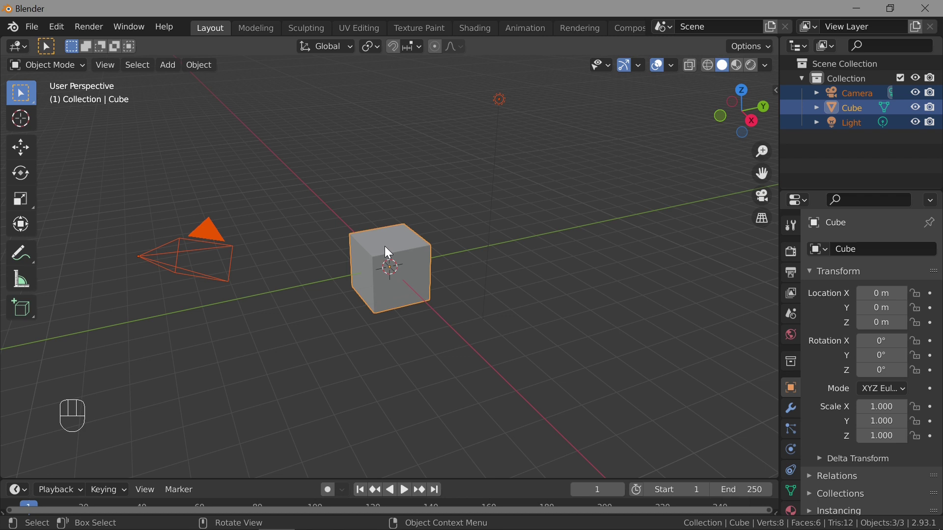
Step: Delete the selected camera, cube and light, leaving the scene empty
drag(387, 248, 340, 500)
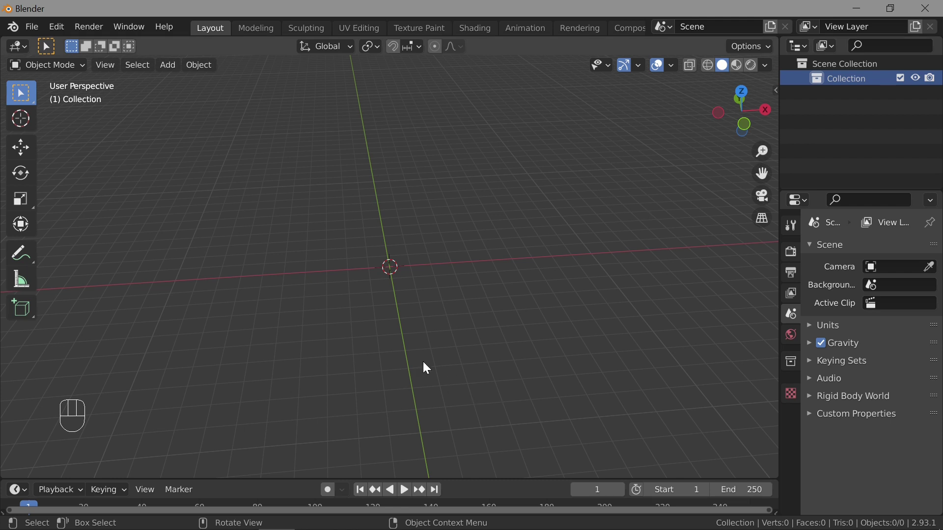
Step: Orbit the view around the empty scene
drag(279, 350, 322, 321)
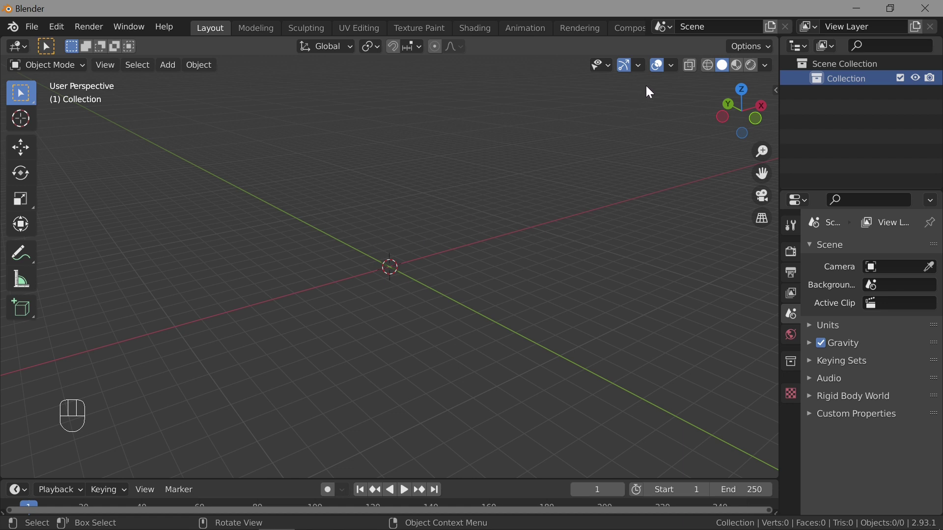
Step: Toggle the Floor grid overlay off and back on in the Viewport Overlays dropdown
drag(674, 68, 465, 242)
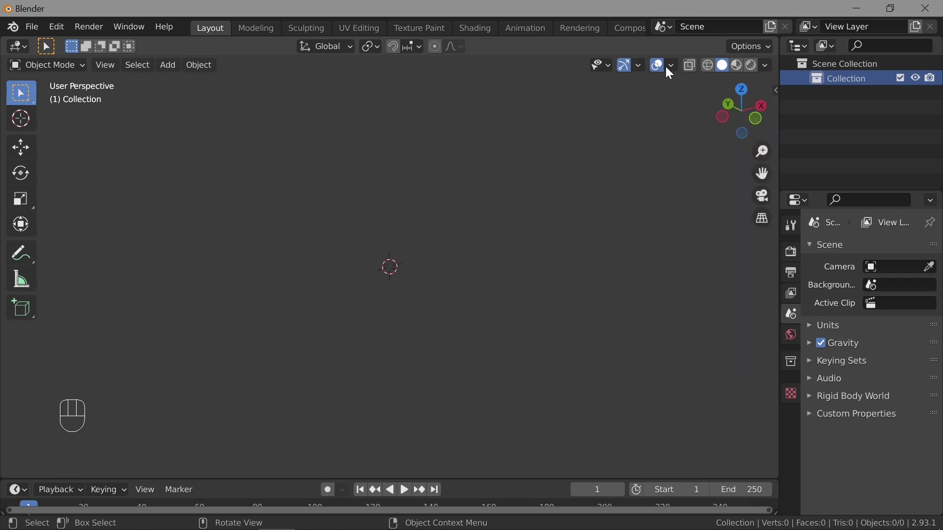
drag(673, 67, 452, 166)
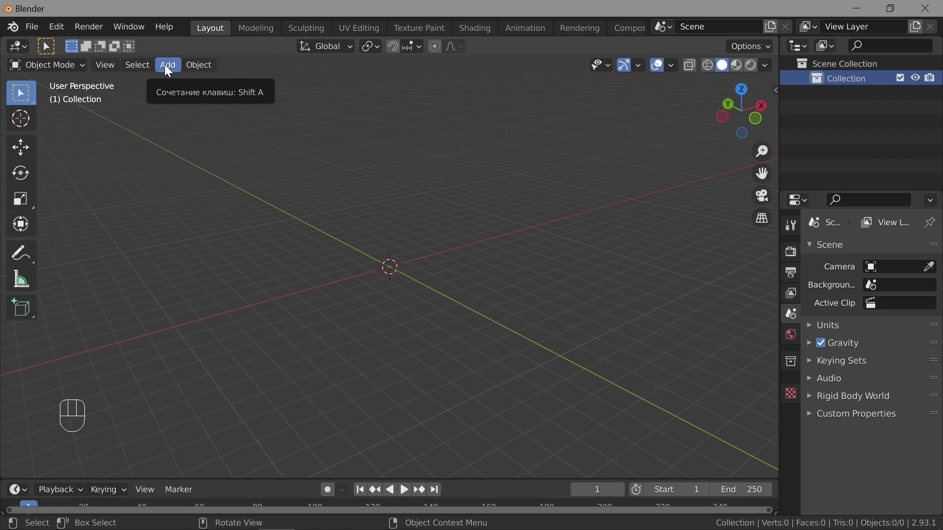
Step: Add a mesh cube at the scene origin from the Add menu
drag(166, 67, 353, 98)
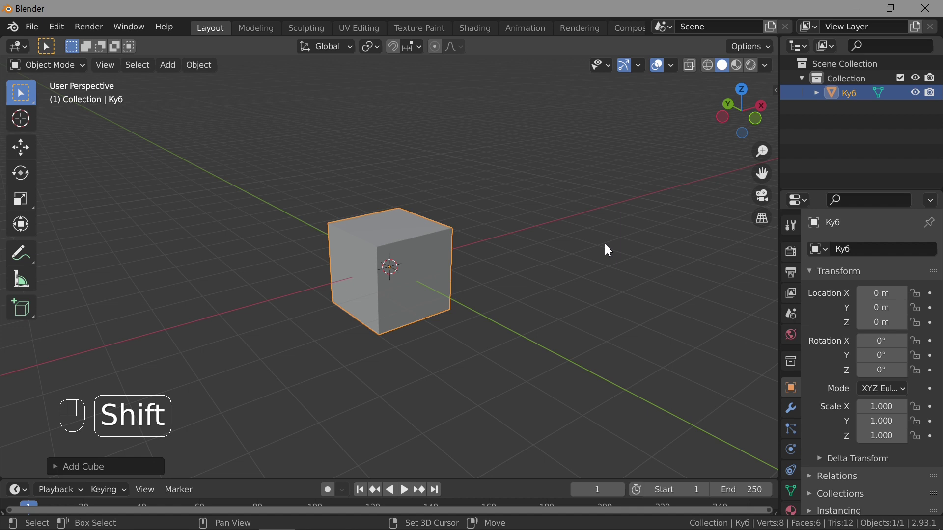
Step: Place the 3D cursor right of the cube and add a second cube there via Shift+A
click(608, 247)
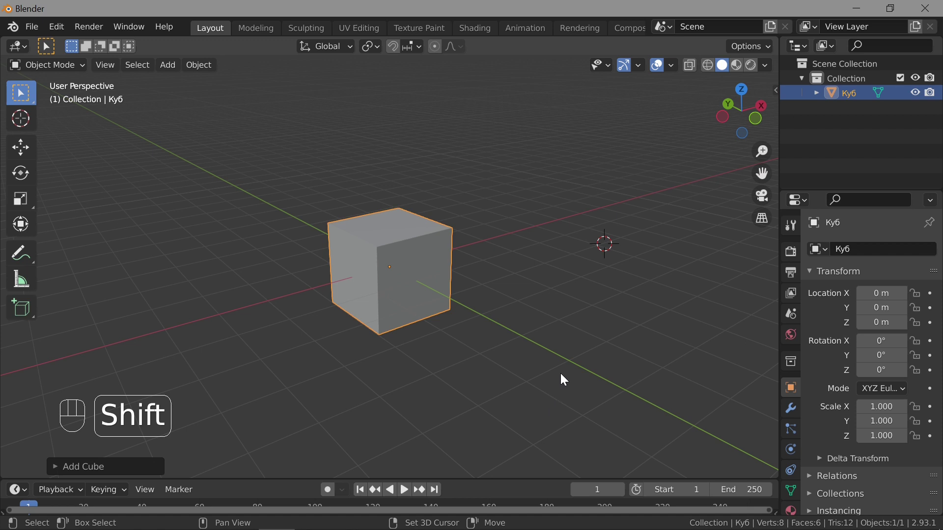
drag(564, 376, 596, 246)
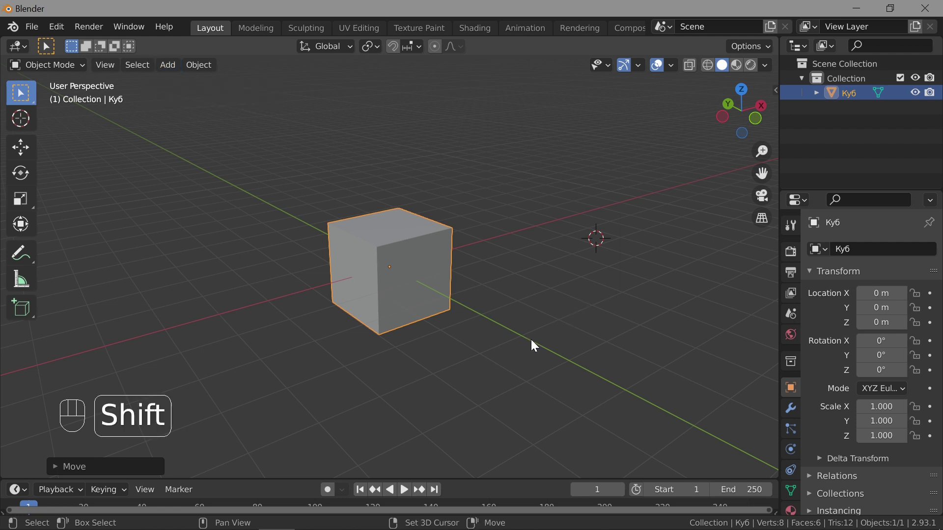
Step: Place the 3D cursor on the ground left of the two cubes
key(shift+a)
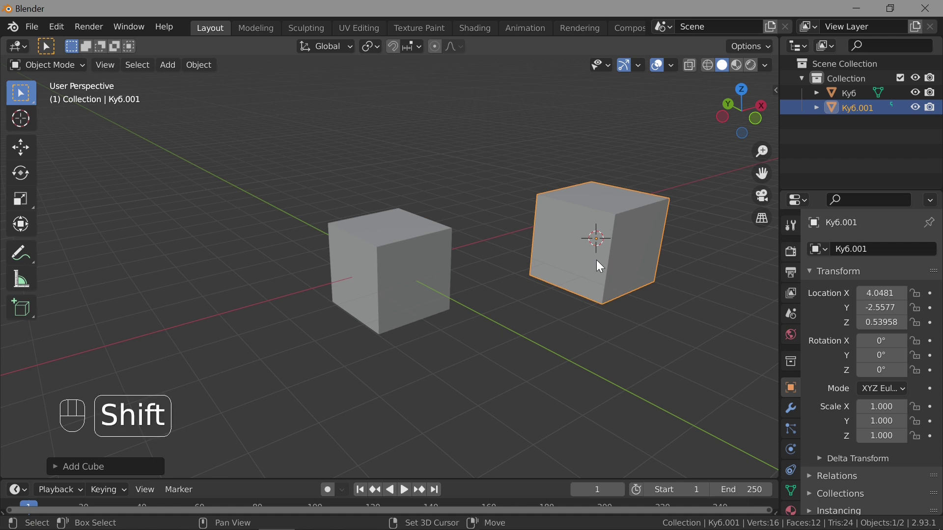
drag(218, 237, 149, 293)
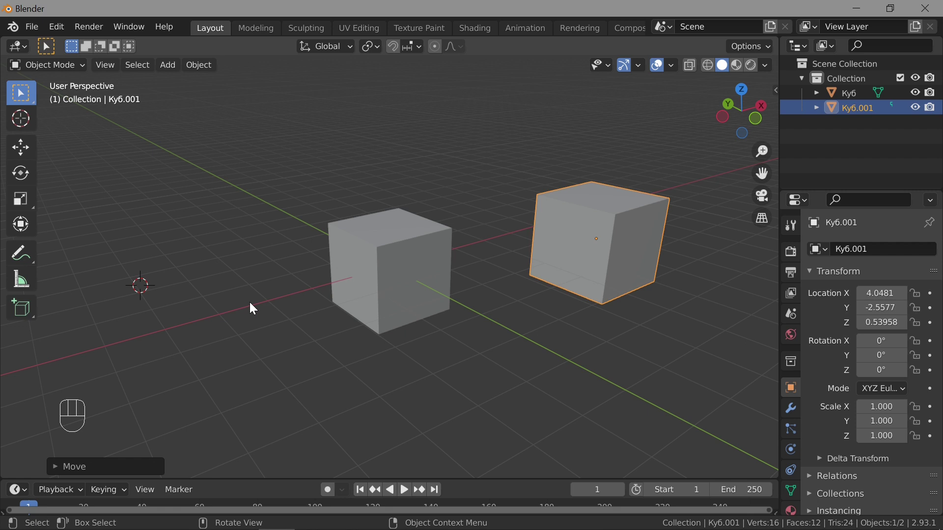
Step: Add a UV sphere at the 3D cursor, left of the cubes
key(shift+a)
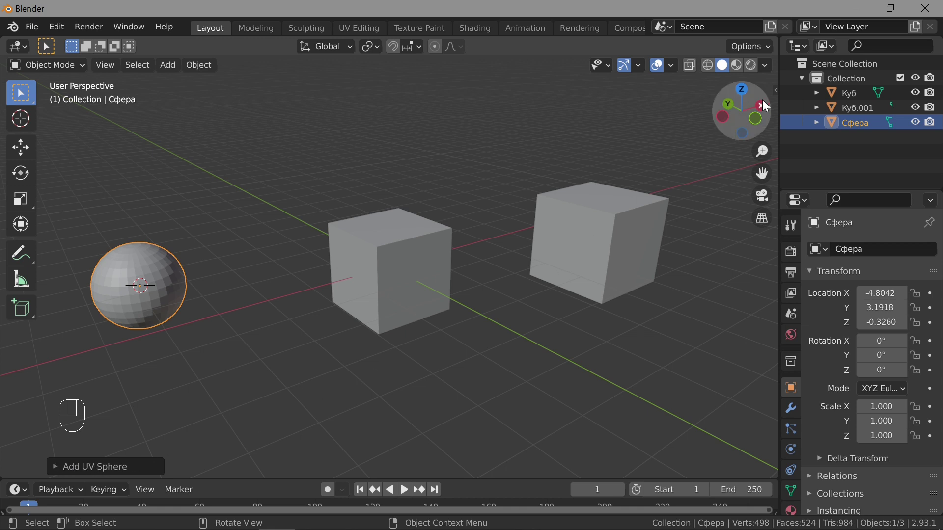
Step: Show the Screencast Keys settings and set its Align option to Right
click(771, 87)
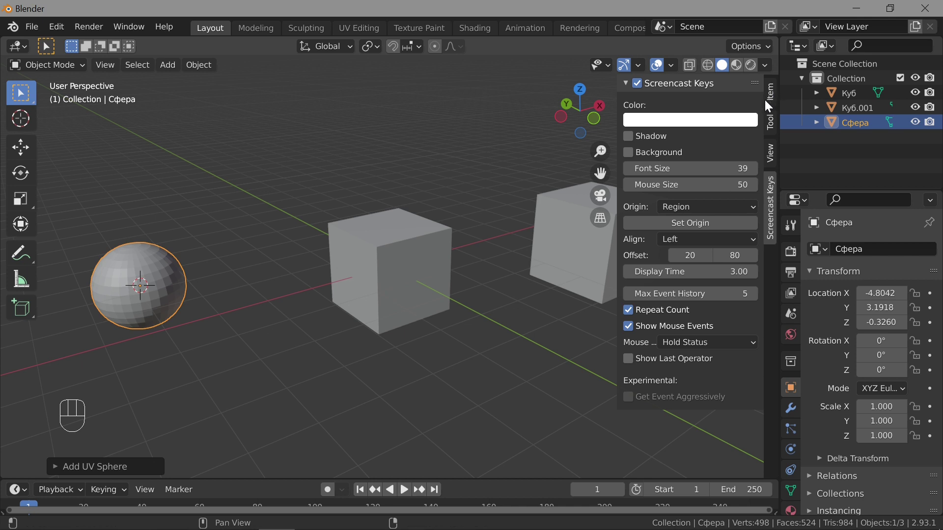
drag(733, 243, 527, 326)
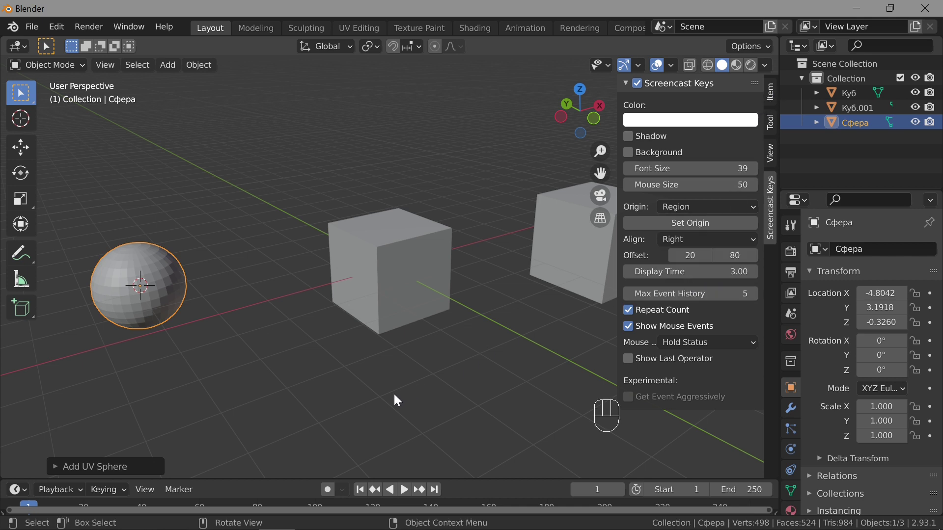
Step: Hide the Screencast Keys panel and lower the UV sphere's Segments and Rings for a coarser mesh
drag(615, 241, 757, 260)
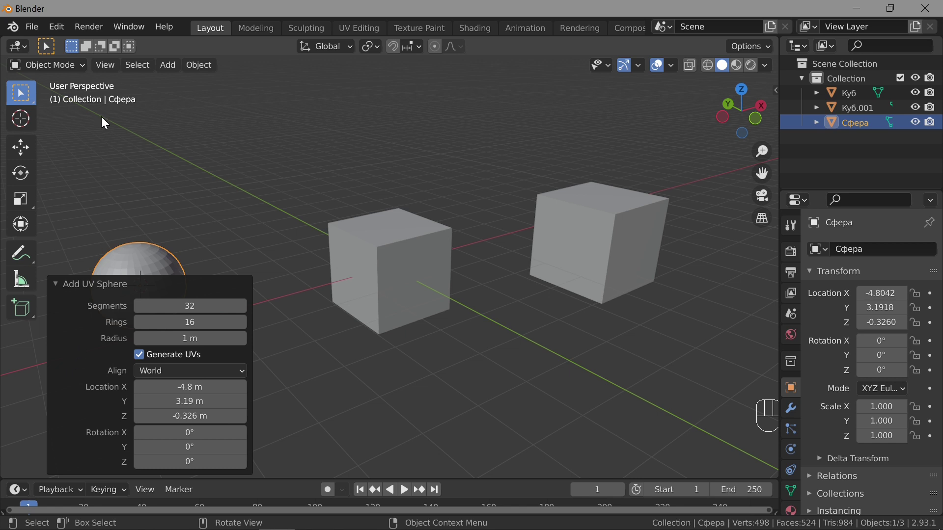
drag(108, 67, 111, 130)
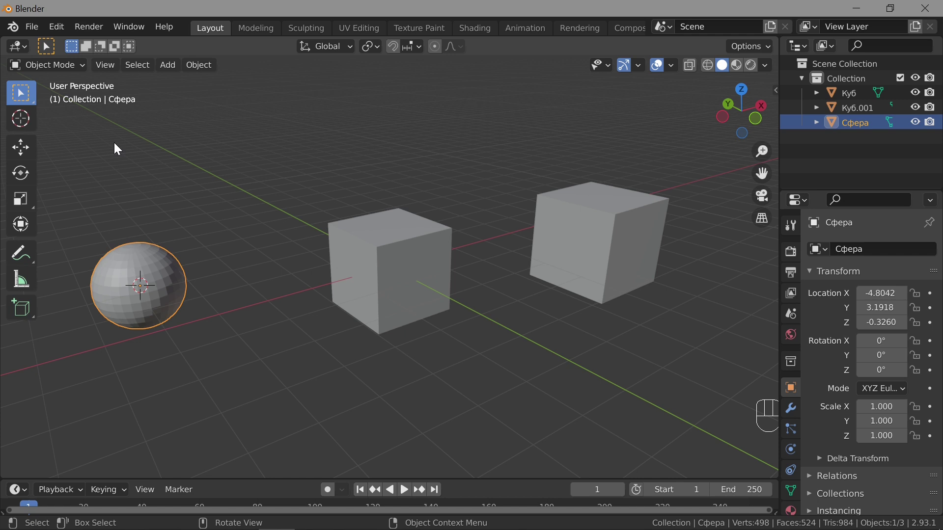
drag(101, 69, 157, 334)
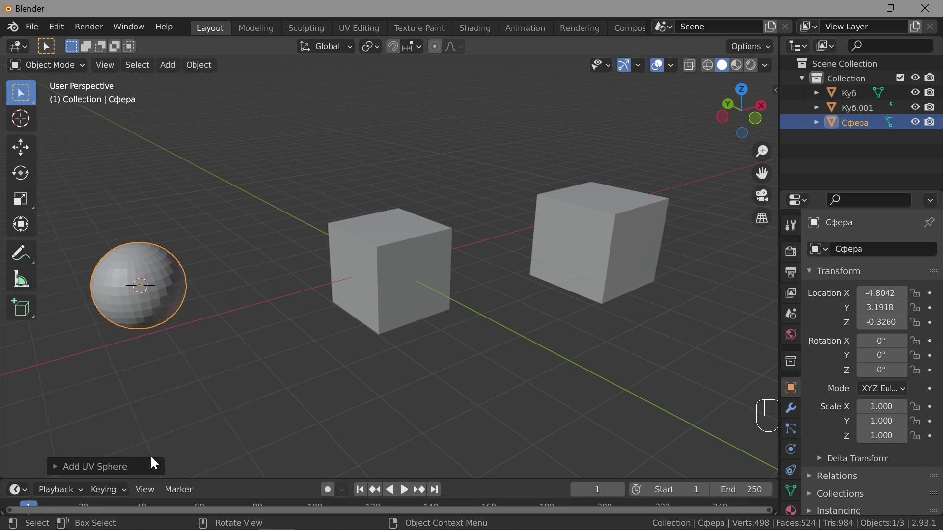
drag(101, 62, 108, 127)
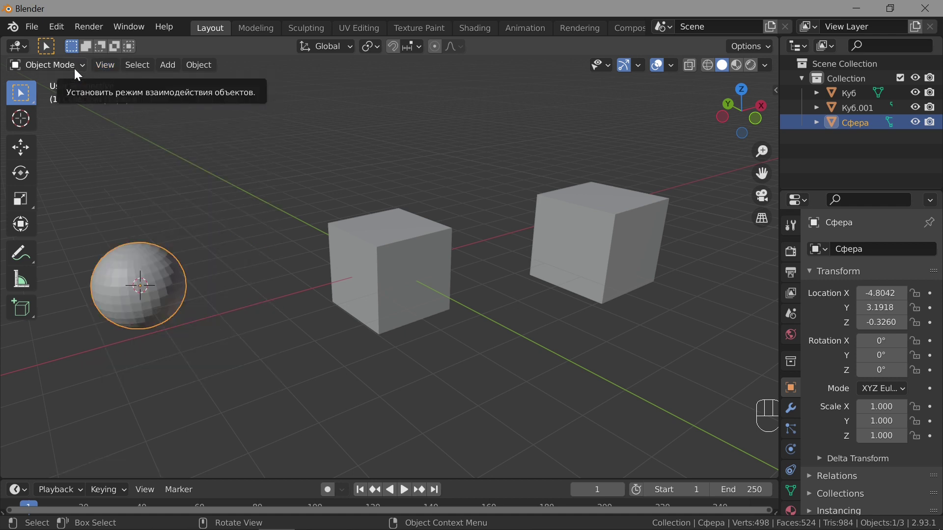
drag(63, 32, 233, 251)
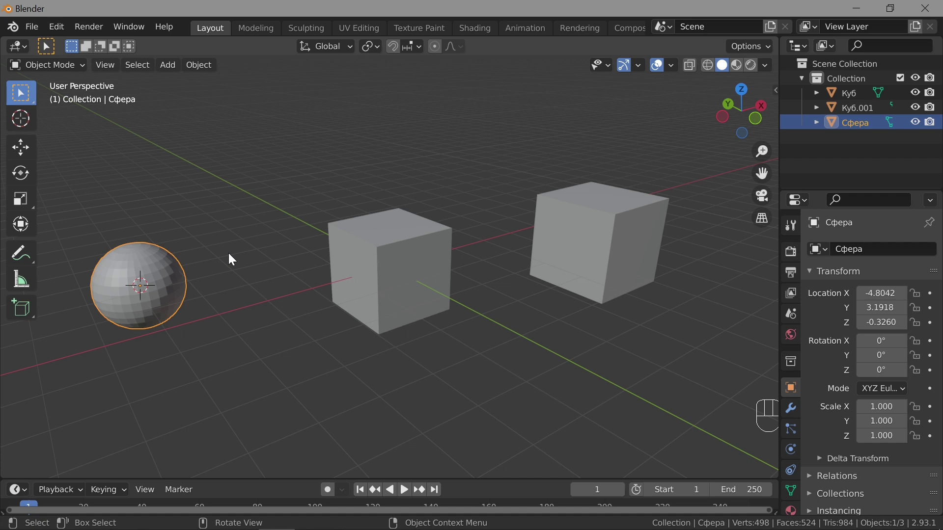
Step: Select both cubes and the UV sphere together
key(F9)
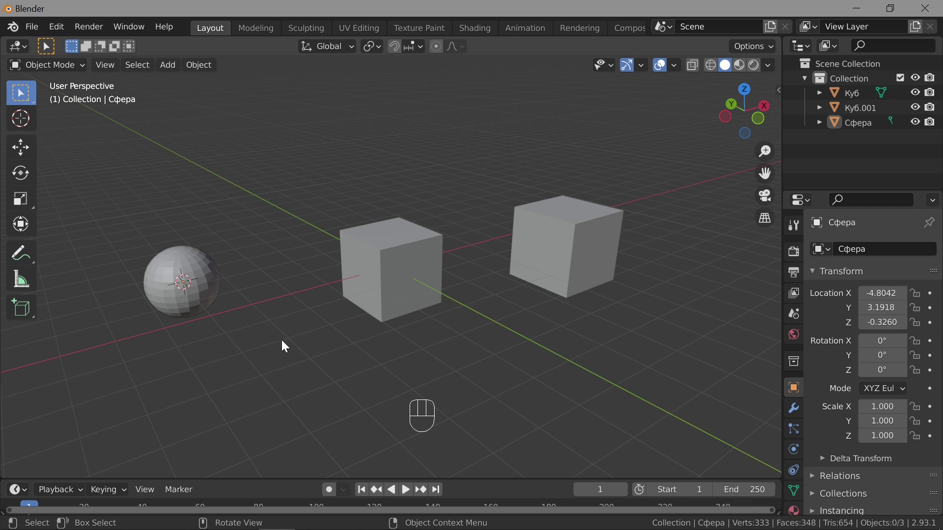
key(a)
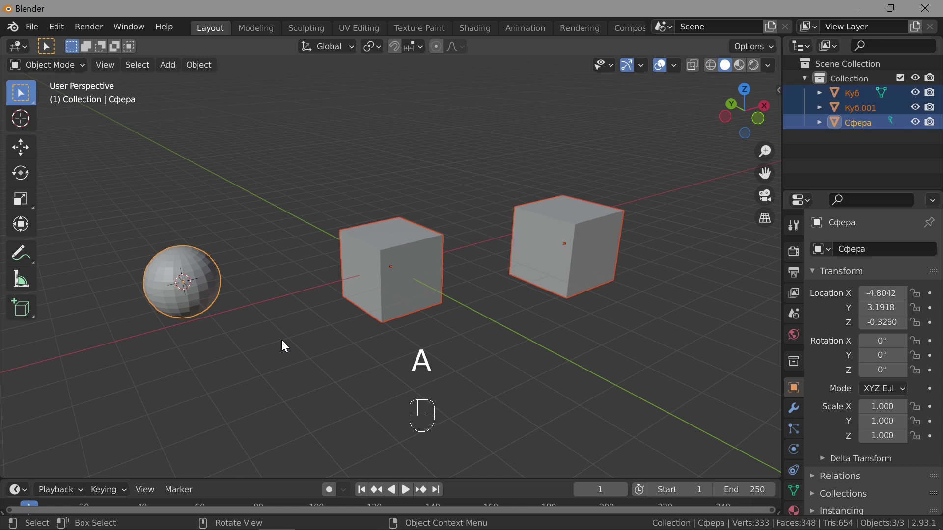
Step: Delete all three objects and orbit to view the empty scene from the front
key(x)
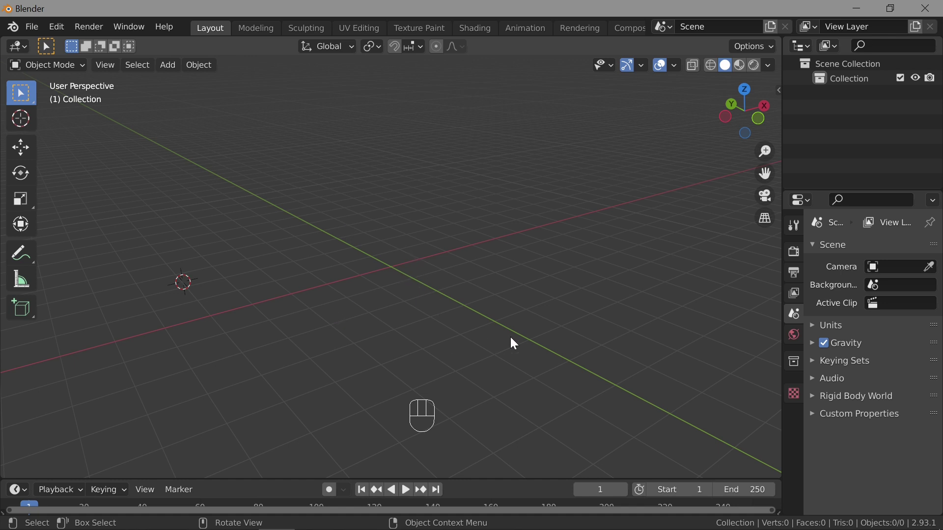
drag(495, 339, 442, 346)
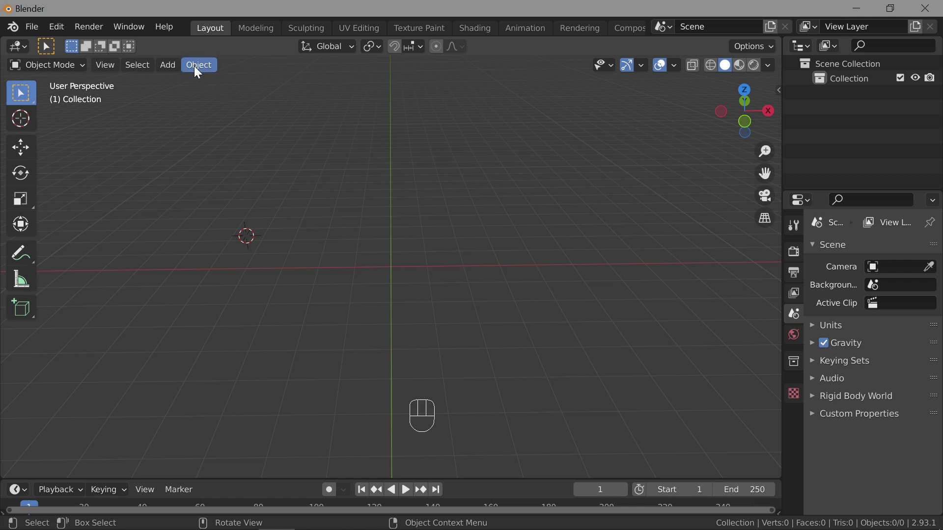
drag(198, 69, 527, 211)
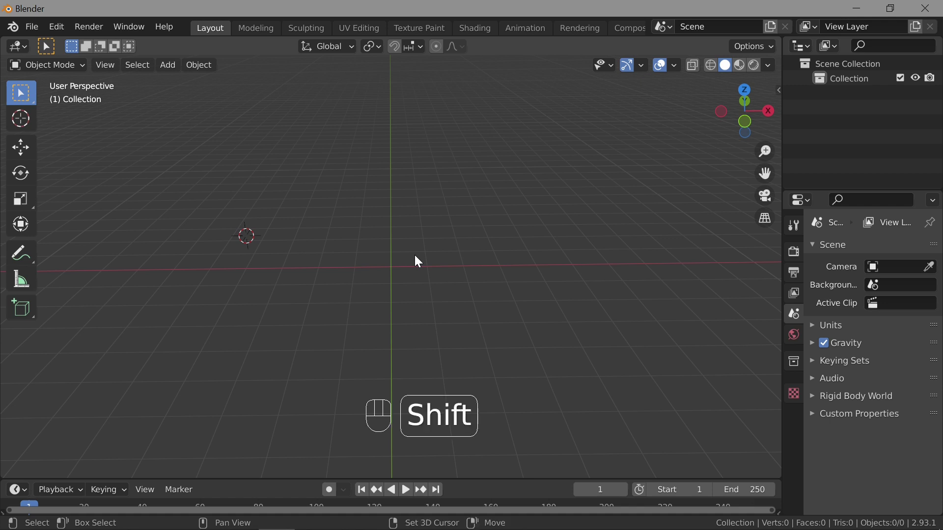
Step: Place the 3D cursor on the ground to the right, then snap it back to the world origin
key(shift+s)
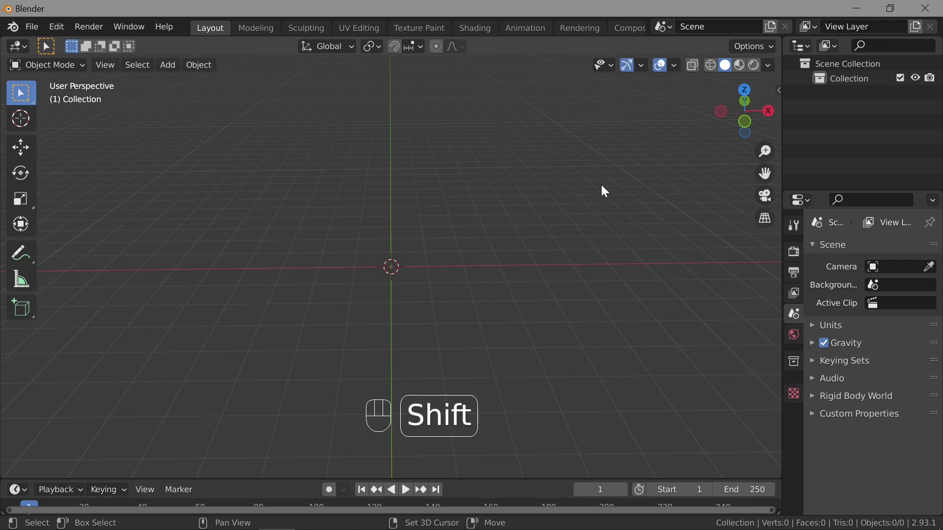
click(610, 176)
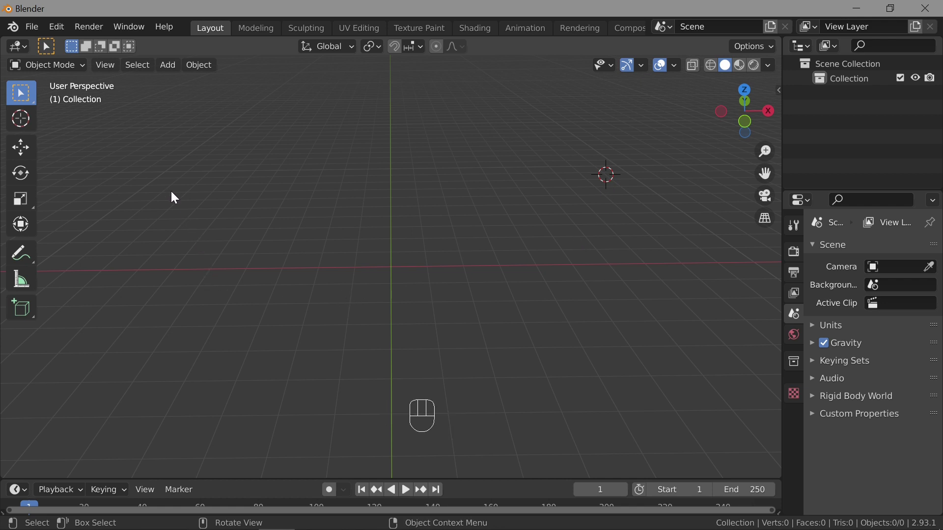
drag(111, 69, 612, 315)
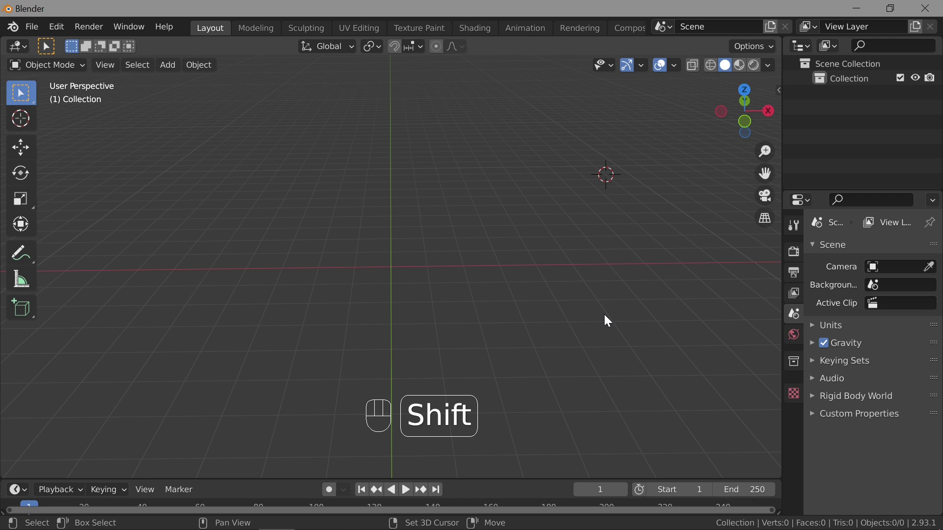
Step: Return to an angled overview and browse the Add Mesh menu for a cube
key(shift+c)
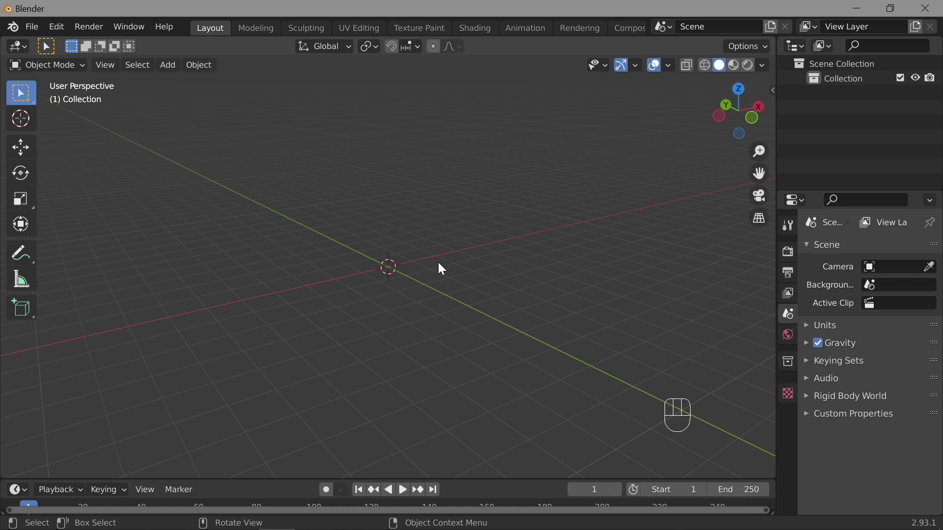
key(shift+a)
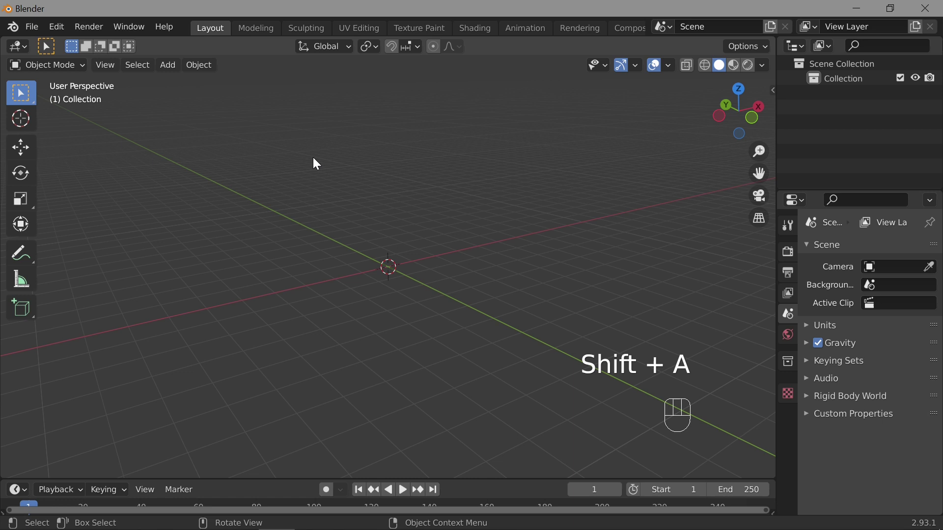
drag(177, 69, 503, 186)
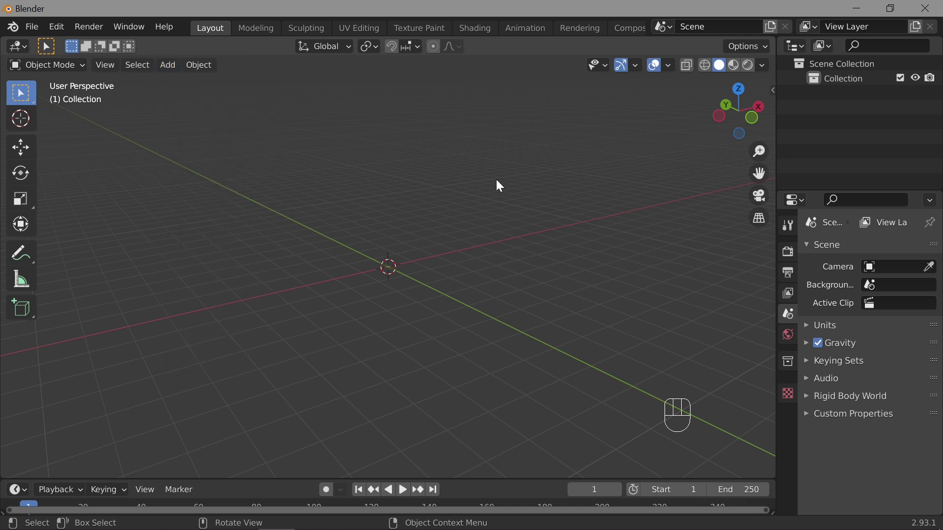
key(q)
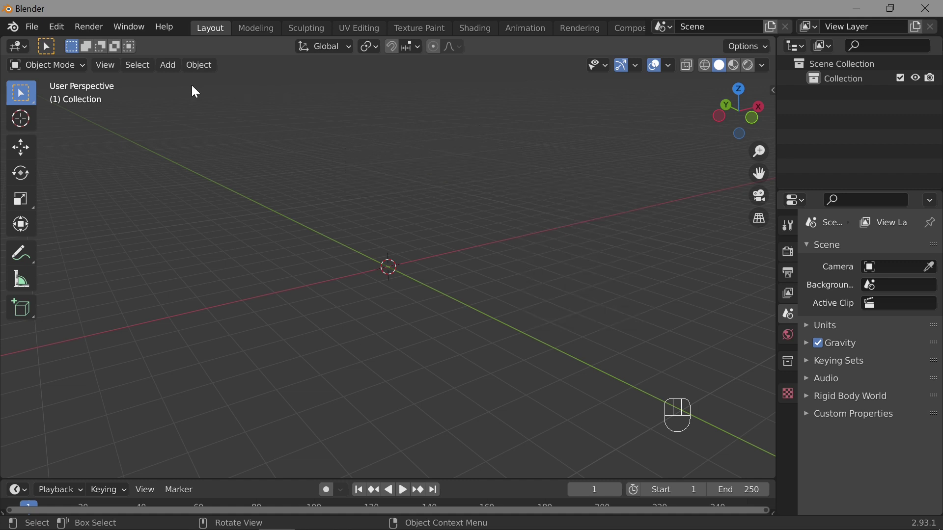
drag(167, 69, 483, 175)
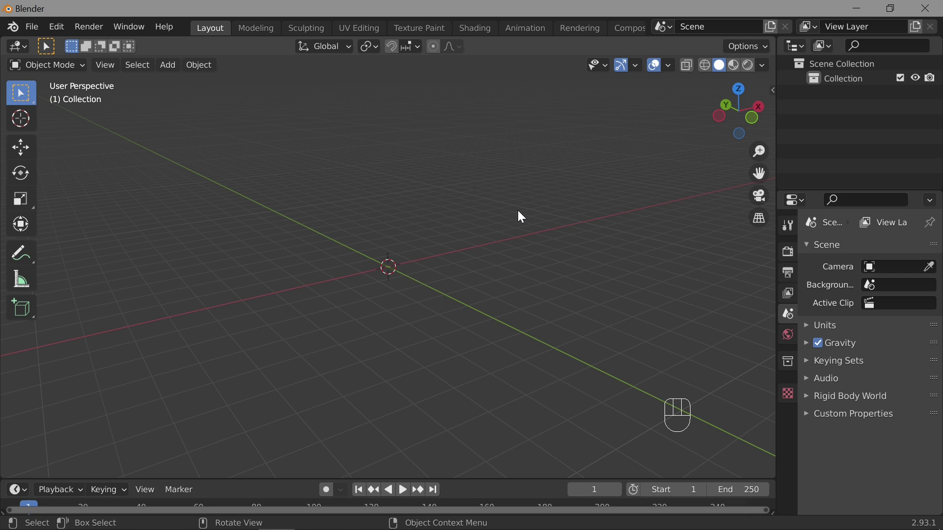
Step: Add a cube at the origin and enlarge it in the Add Cube operator panel
key(q)
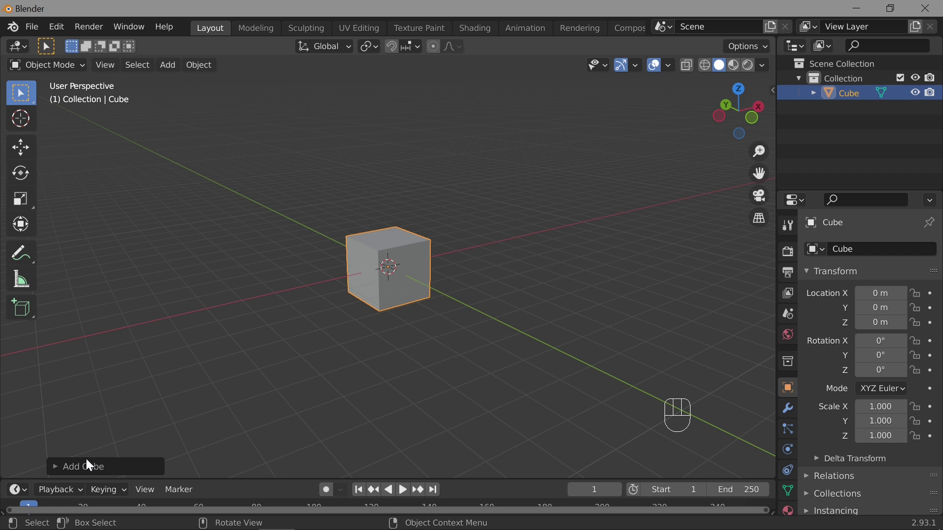
click(59, 467)
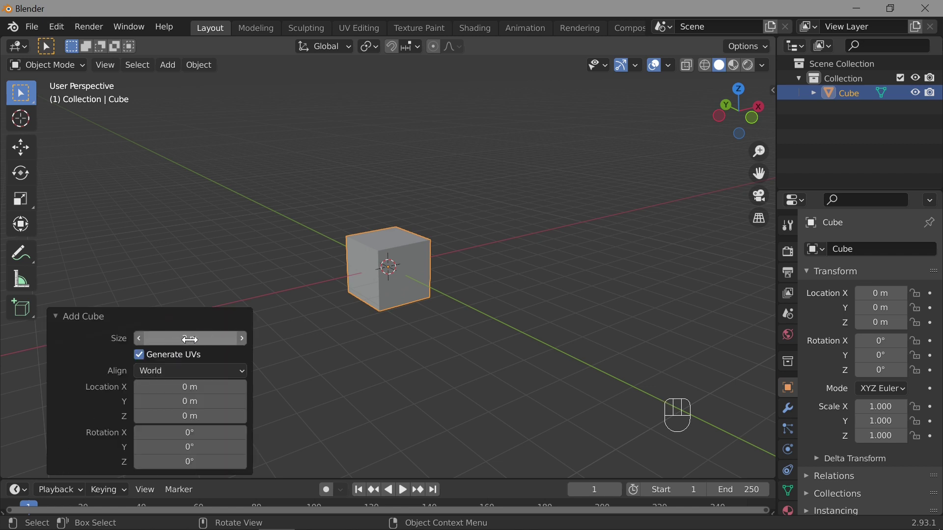
drag(193, 340, 192, 344)
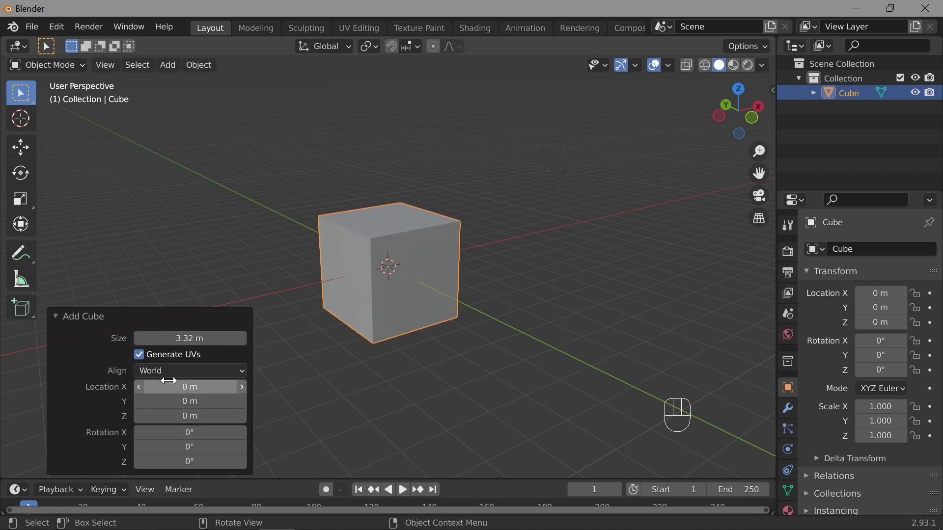
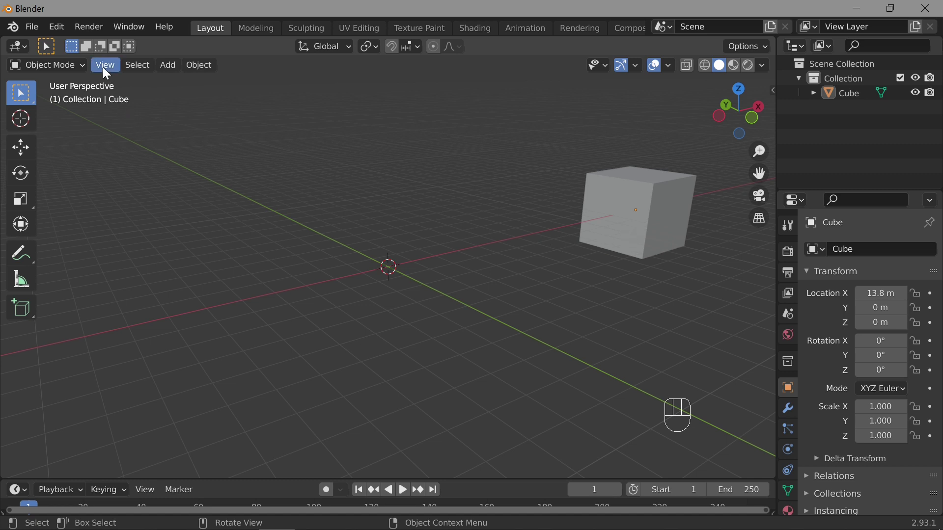
Step: Set the cube about 3.3 m in size, 13.8 m out along X, and box-select it
drag(106, 70, 172, 131)
drag(111, 69, 121, 127)
drag(191, 335, 195, 284)
drag(224, 258, 241, 265)
drag(61, 32, 430, 202)
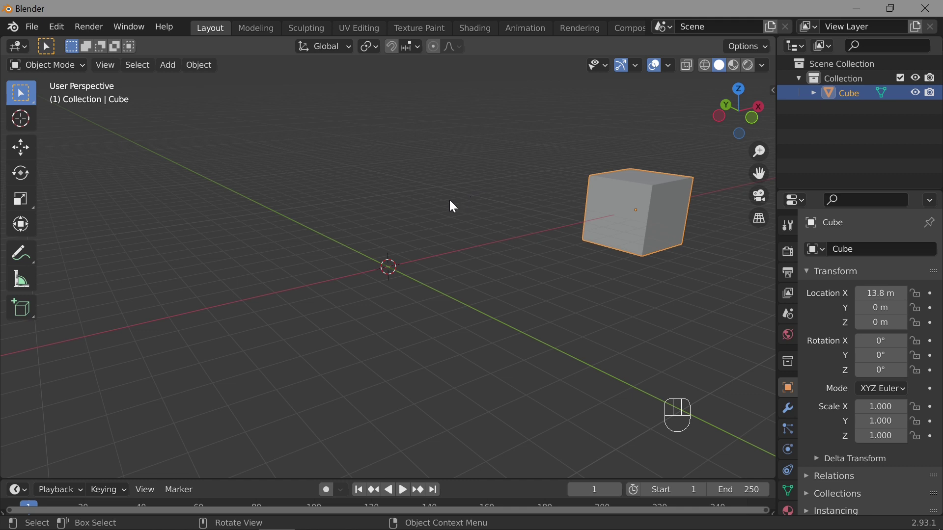
Step: Add a circle mesh from Quick Favorites and move it away from the origin
key(q)
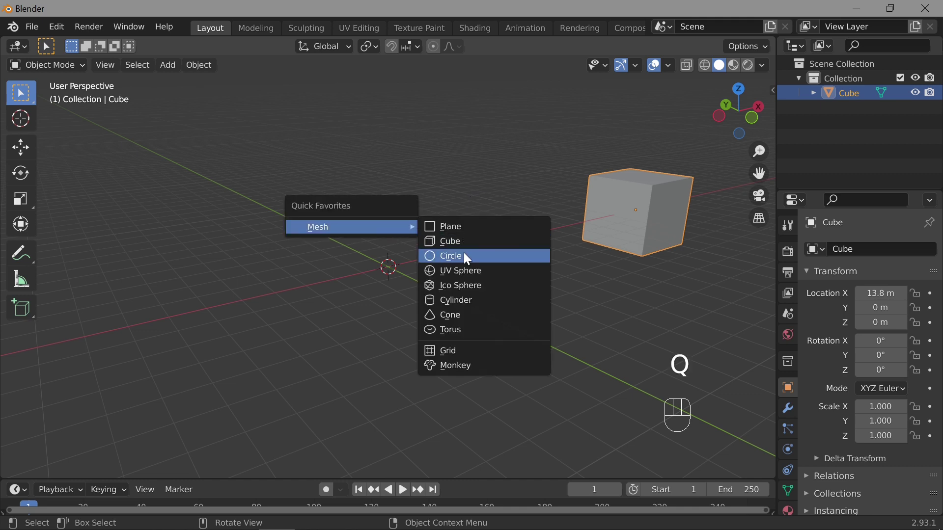
drag(480, 277, 447, 335)
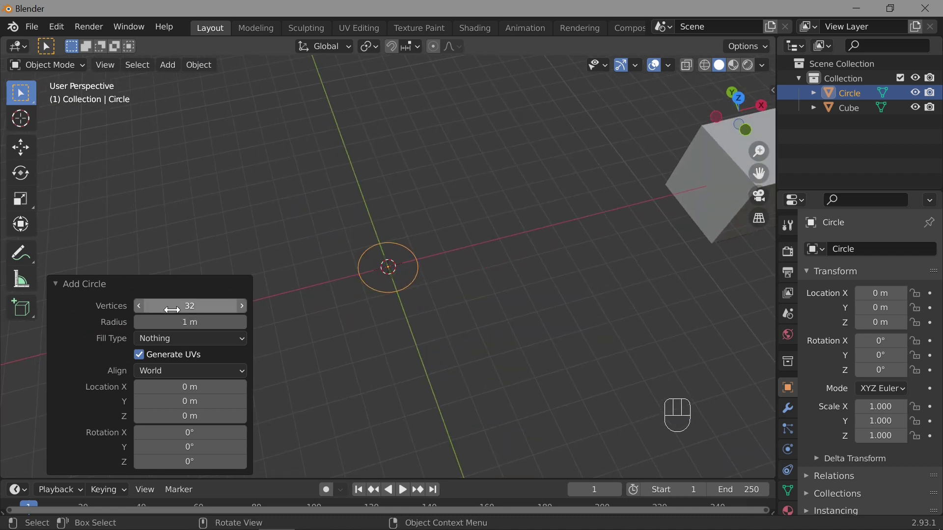
drag(206, 308, 206, 310)
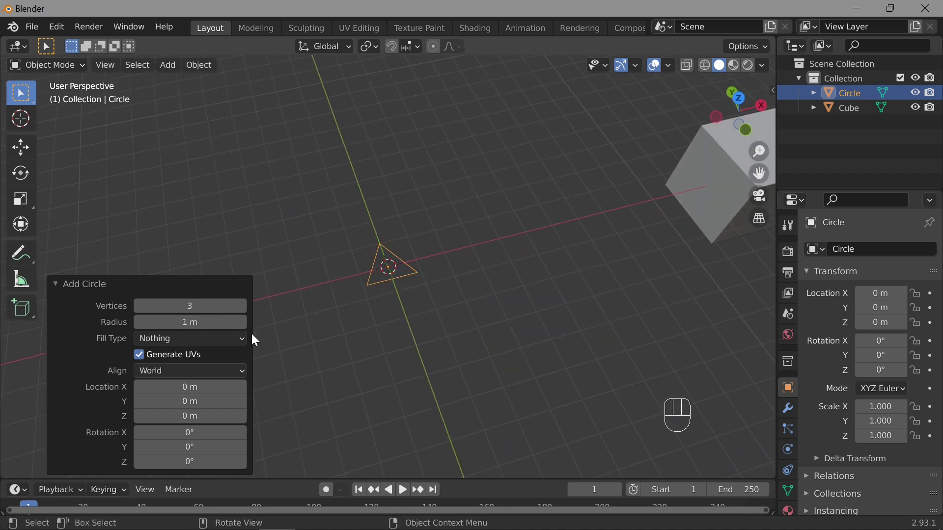
drag(175, 324, 162, 323)
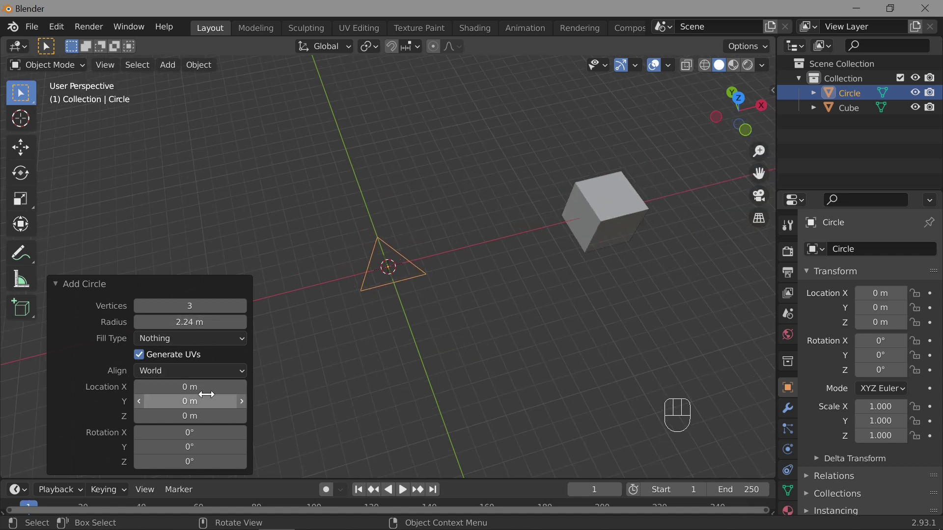
drag(175, 390, 206, 388)
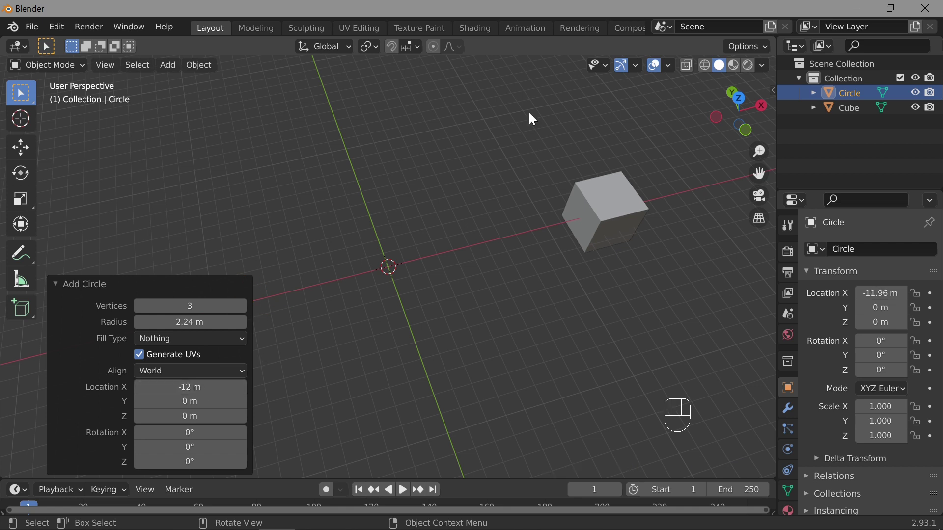
click(407, 223)
Step: Add a UV sphere with lowered segments and rings, then move it out along the Y axis
key(q)
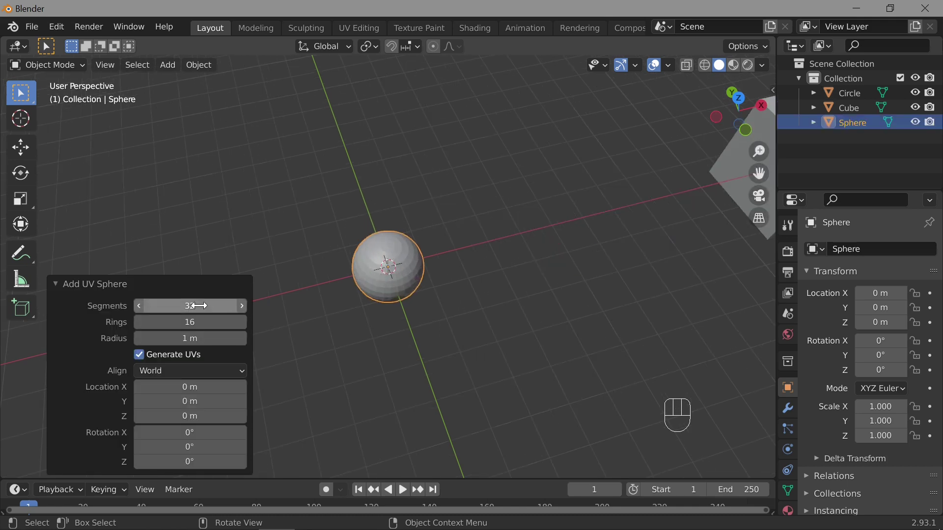
drag(188, 305, 201, 310)
drag(193, 322, 217, 318)
drag(231, 336, 254, 346)
drag(442, 286, 431, 272)
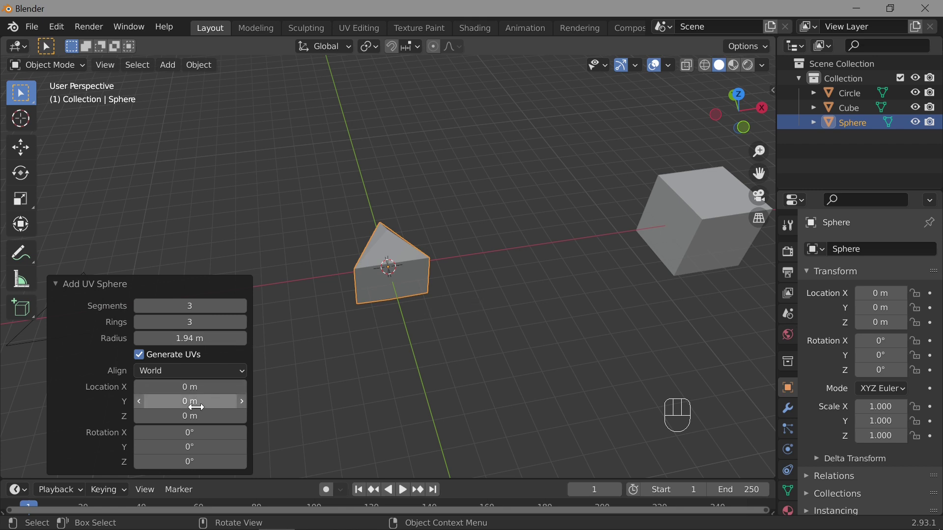
drag(201, 402, 186, 402)
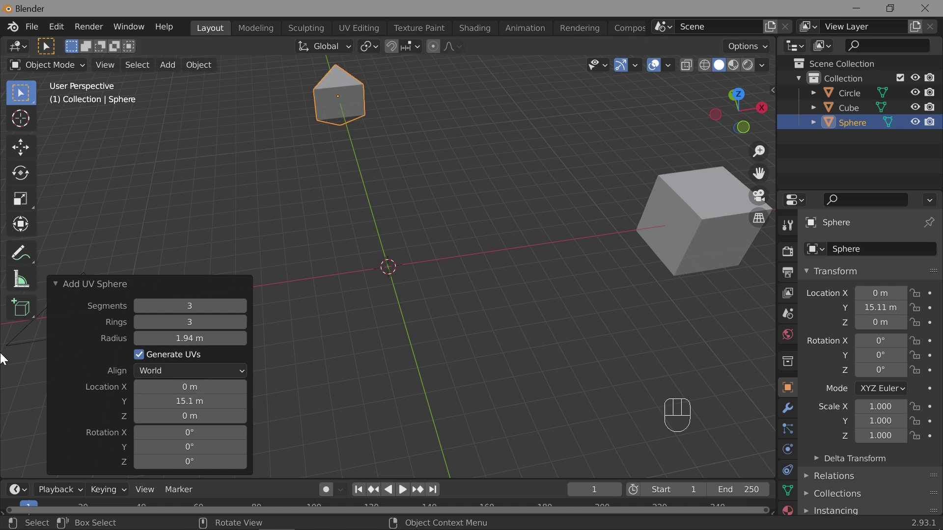
Step: Add an ico sphere with reduced subdivisions and move it forward along Y
key(q)
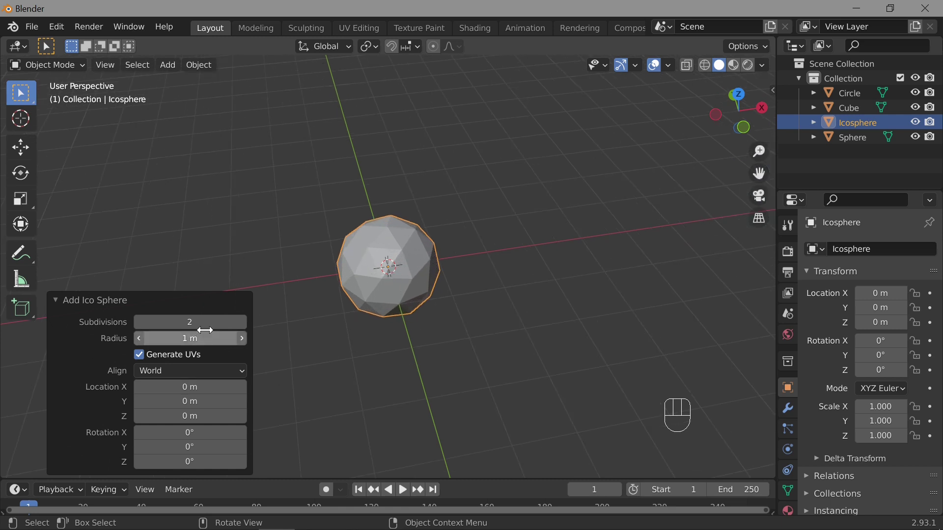
click(202, 322)
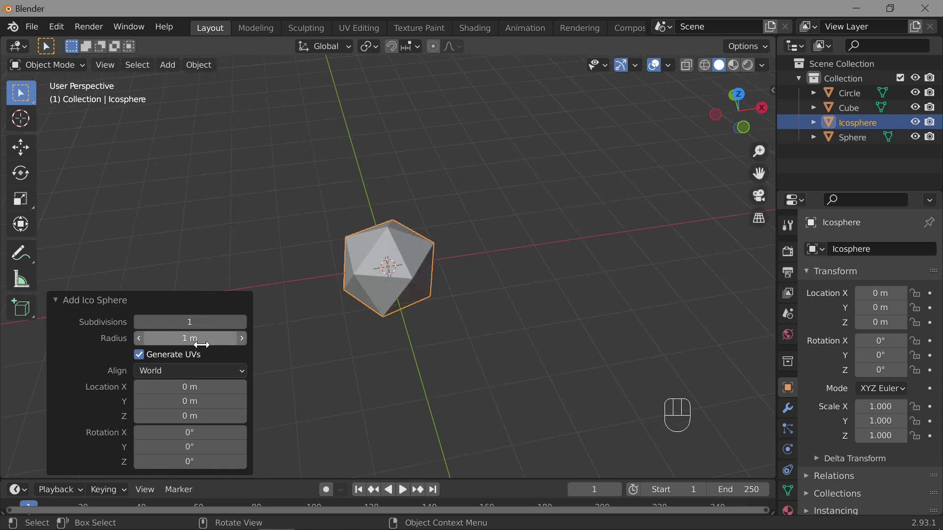
drag(202, 340, 266, 358)
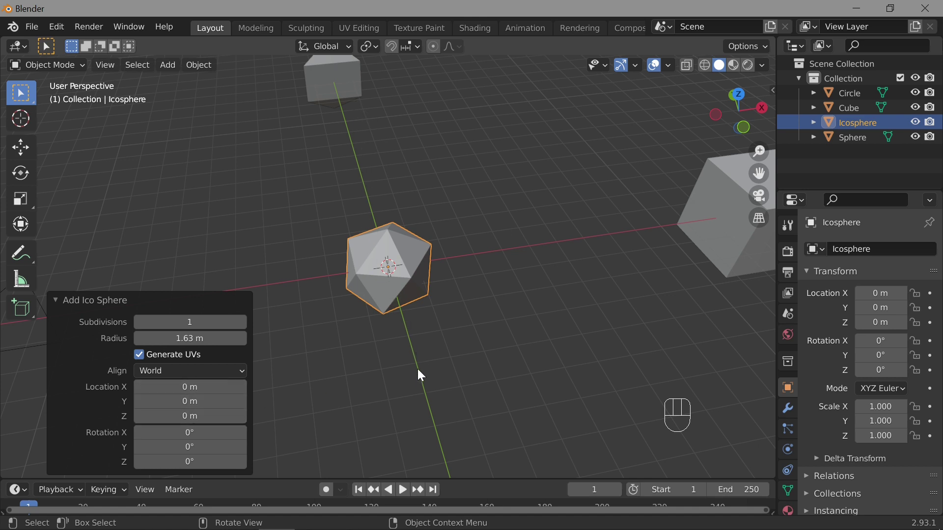
drag(197, 399, 196, 399)
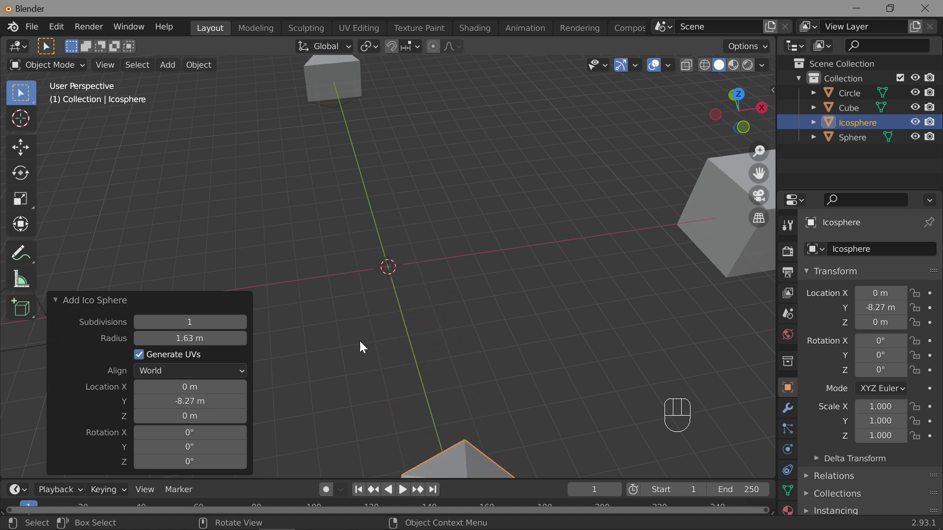
Step: Add a six-vertex cylinder, adjust its size, and move it back along the Y axis
key(q)
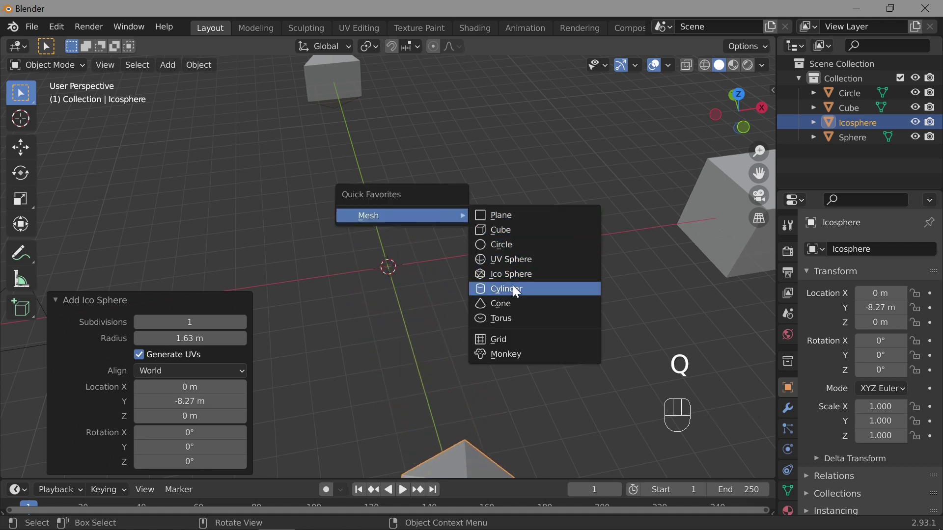
drag(205, 287, 205, 307)
drag(200, 320, 175, 316)
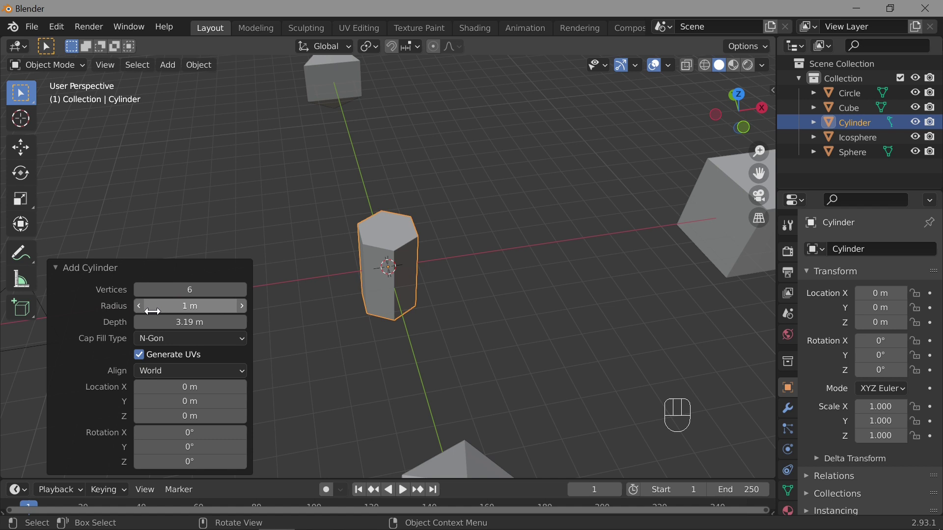
drag(191, 307, 162, 309)
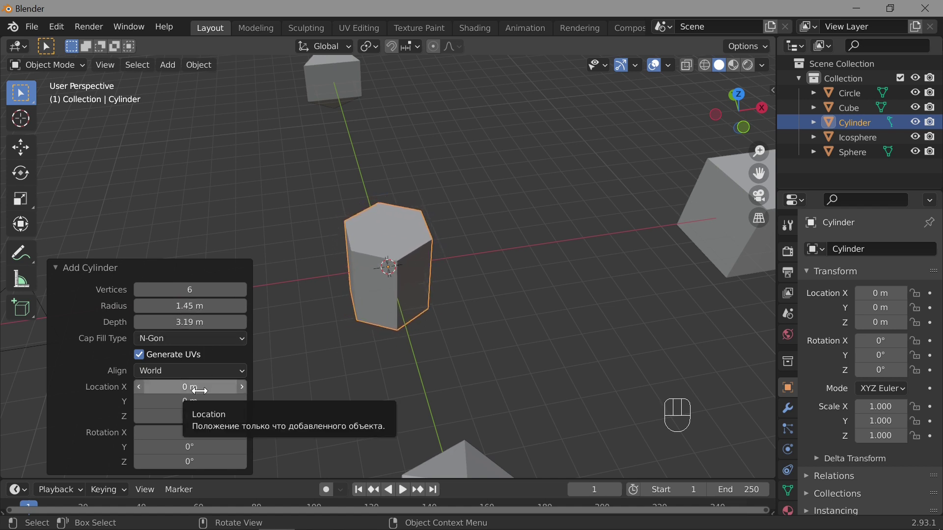
drag(201, 403, 176, 396)
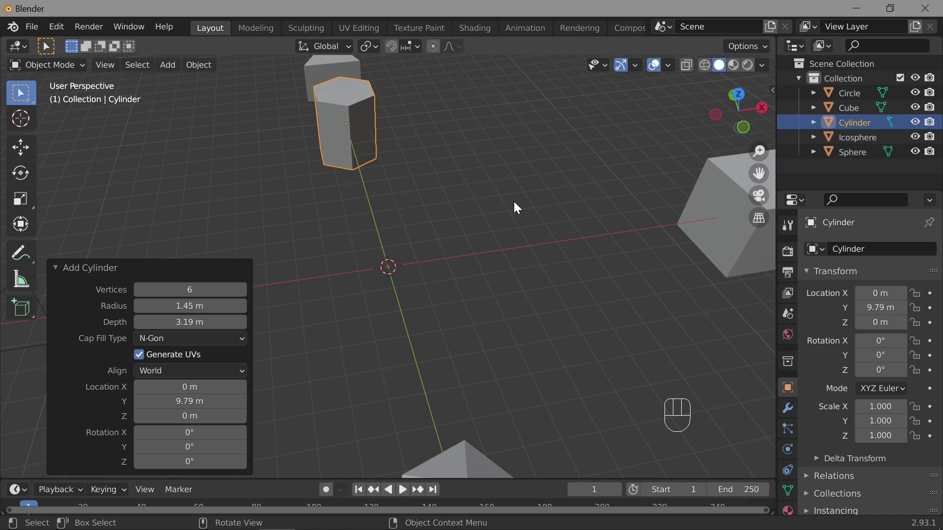
Step: Add a cone with 4 vertices and move it along the X axis away from the origin
key(q)
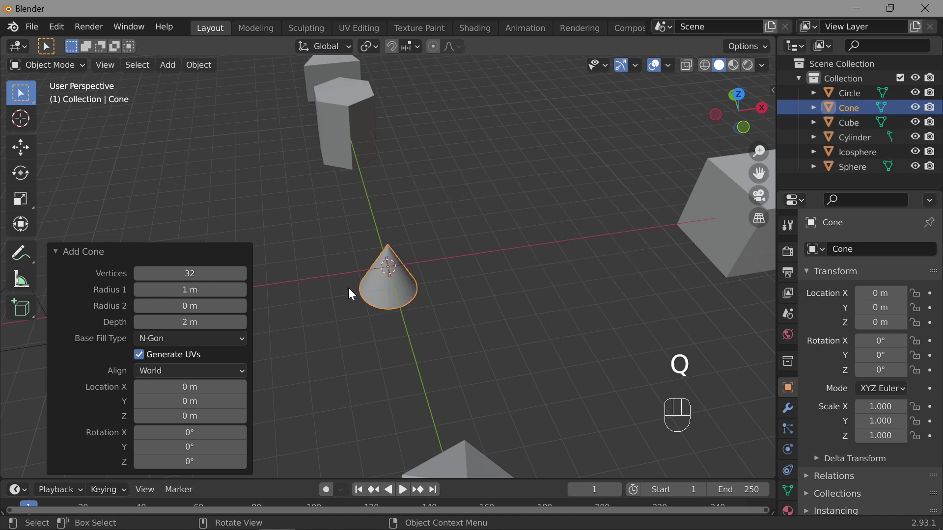
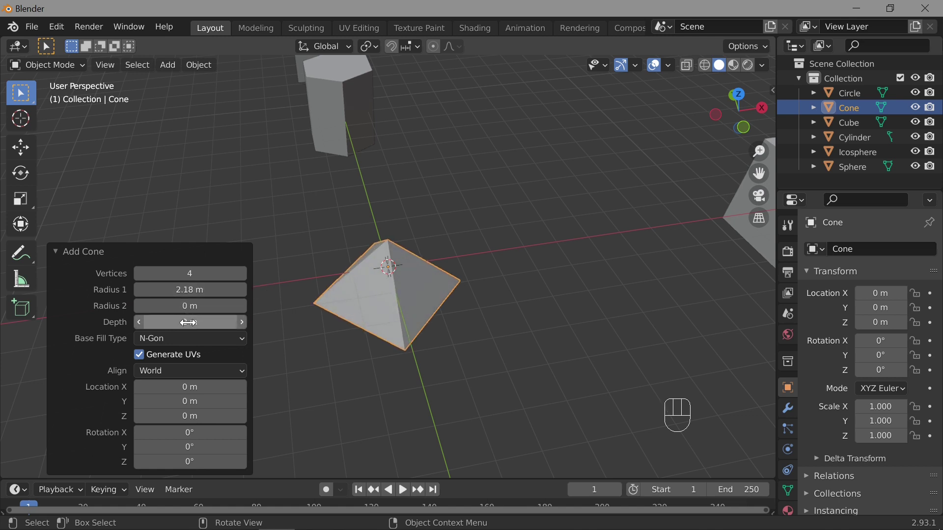
drag(199, 324, 197, 314)
drag(198, 304, 204, 306)
drag(521, 229, 532, 222)
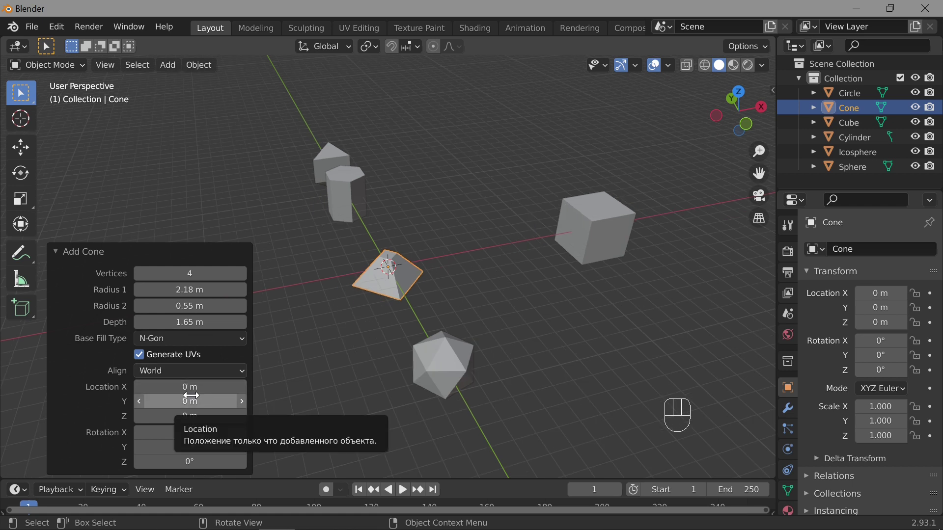
drag(187, 384, 172, 383)
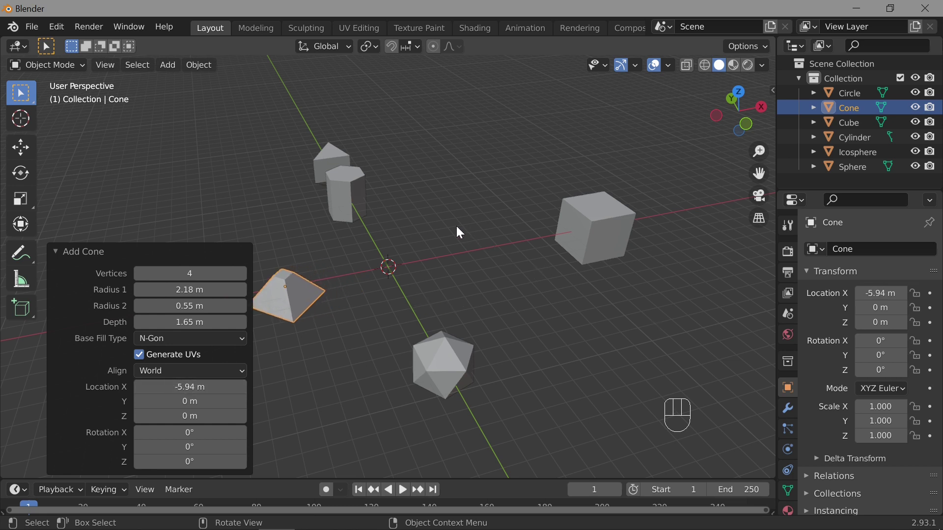
Step: Bring up the Quick Favorites Mesh submenu of primitives to add
key(q)
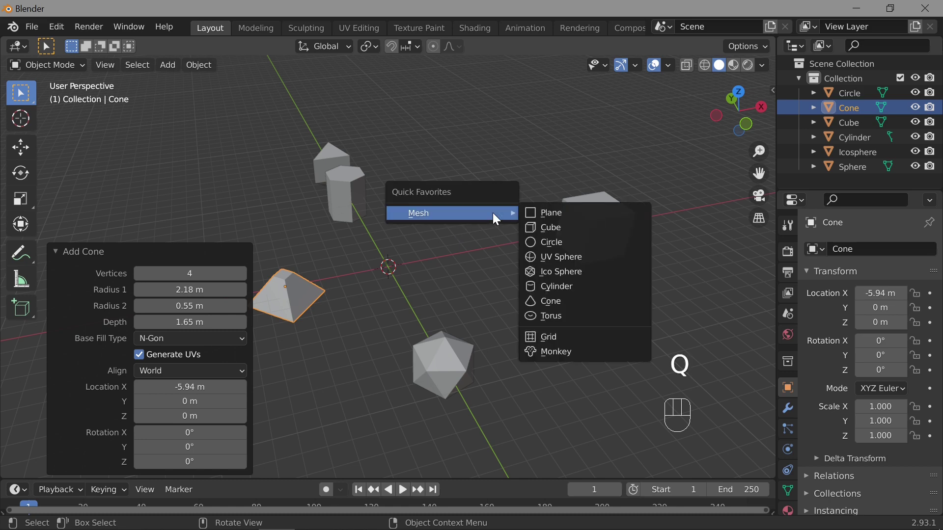
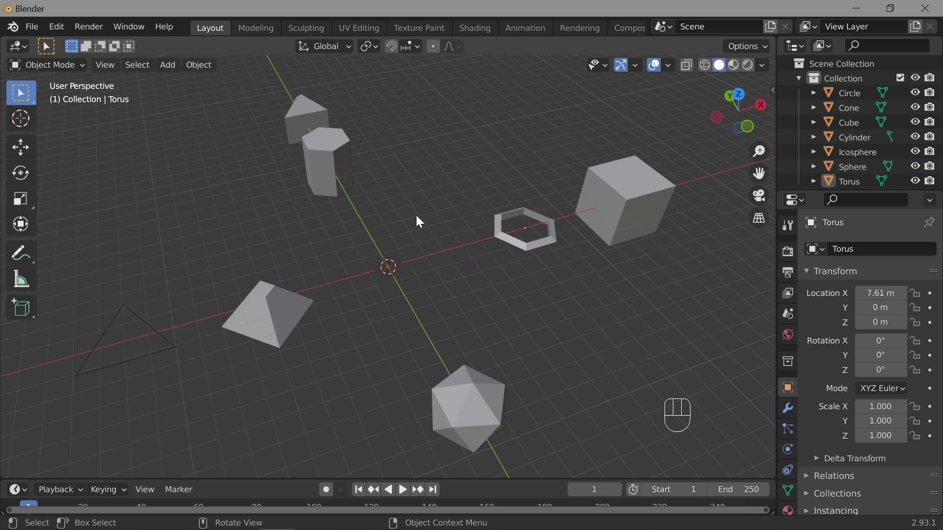
Step: Add a Suzanne monkey head at the origin and orbit around it for a closer look
key(q)
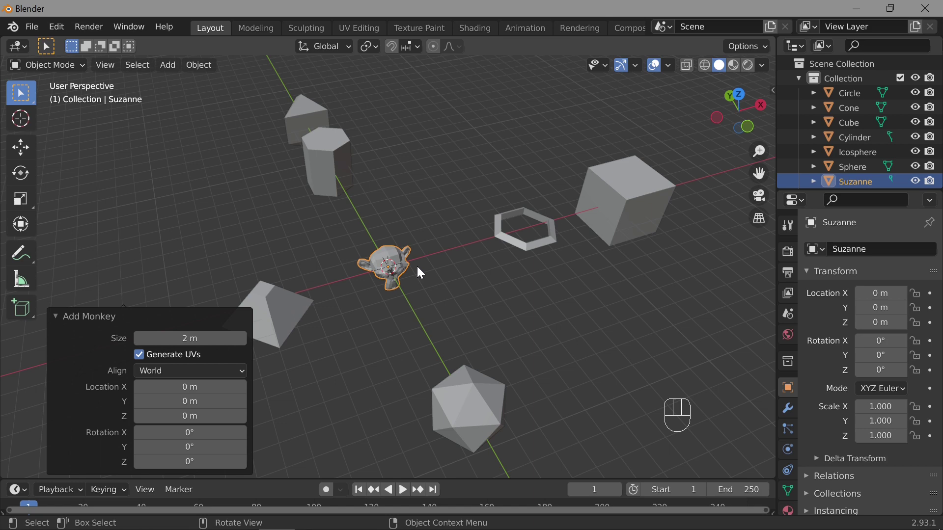
drag(420, 278, 230, 330)
drag(204, 339, 221, 337)
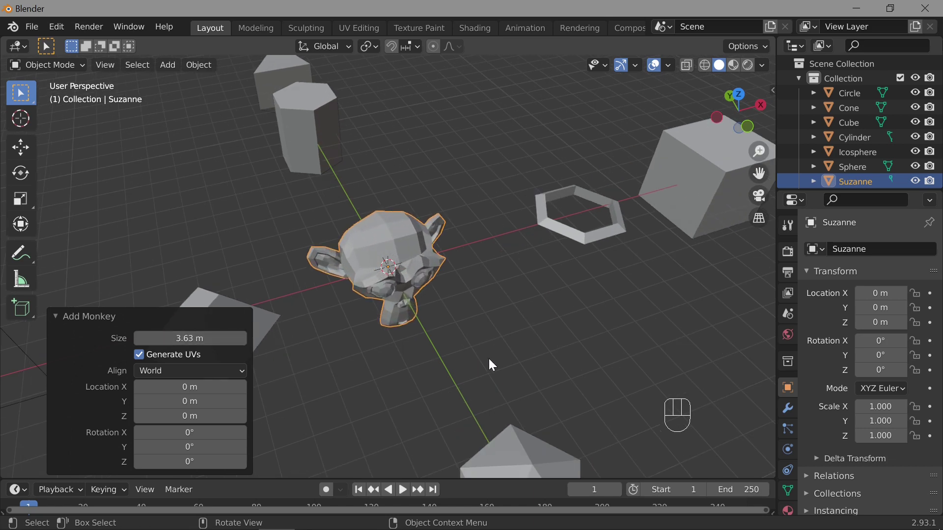
middle_click(516, 327)
drag(494, 300, 487, 275)
drag(487, 275, 514, 302)
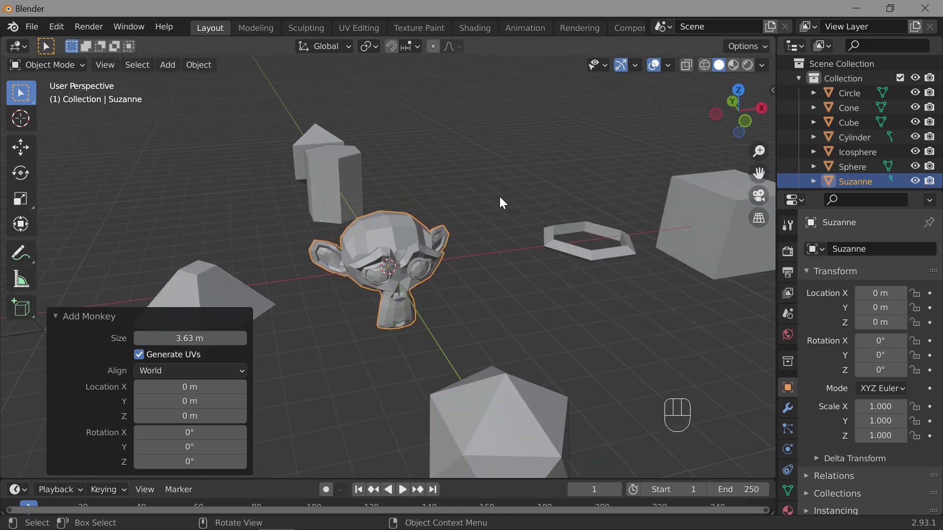
Step: Add a plane and scale it up into a wide ground beneath all the shapes
key(q)
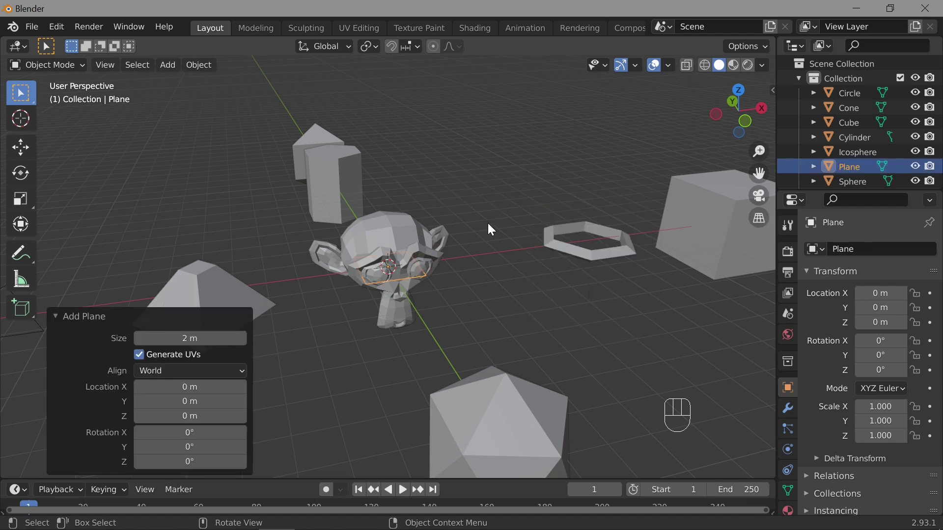
drag(166, 338, 166, 336)
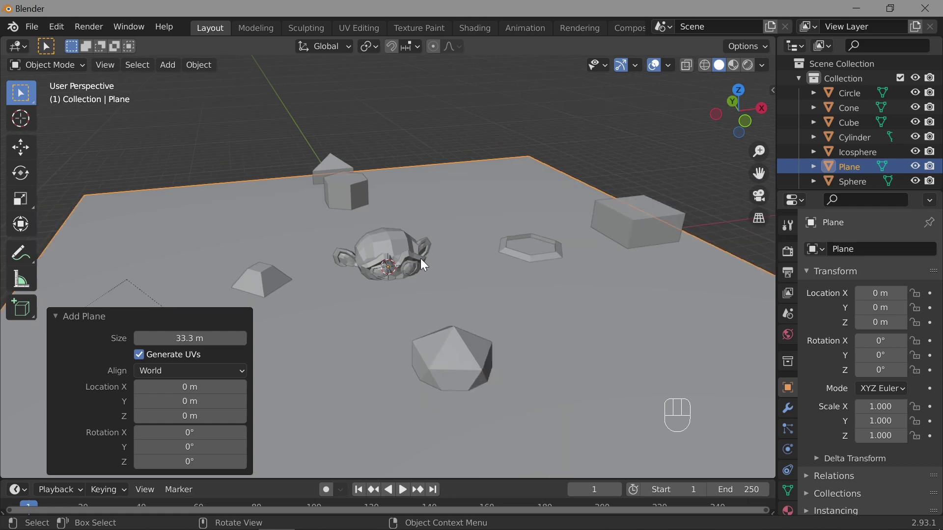
drag(443, 270, 437, 252)
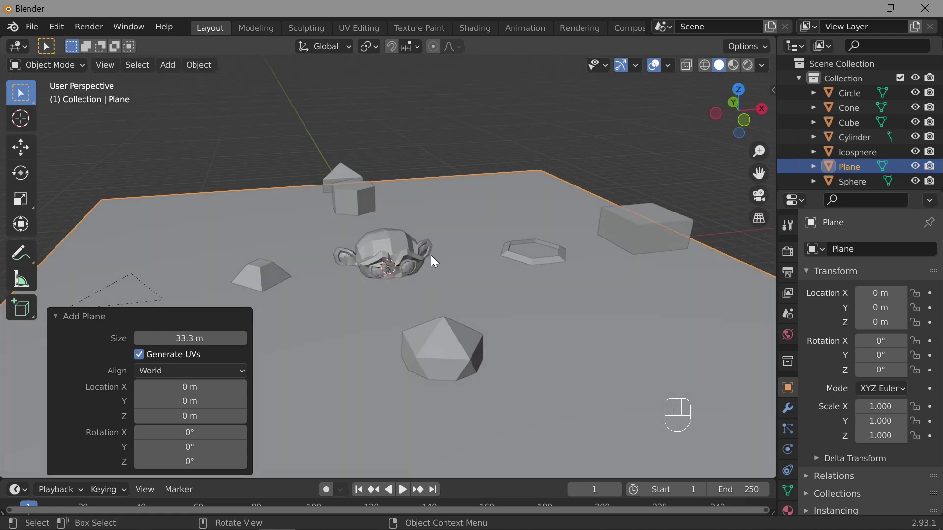
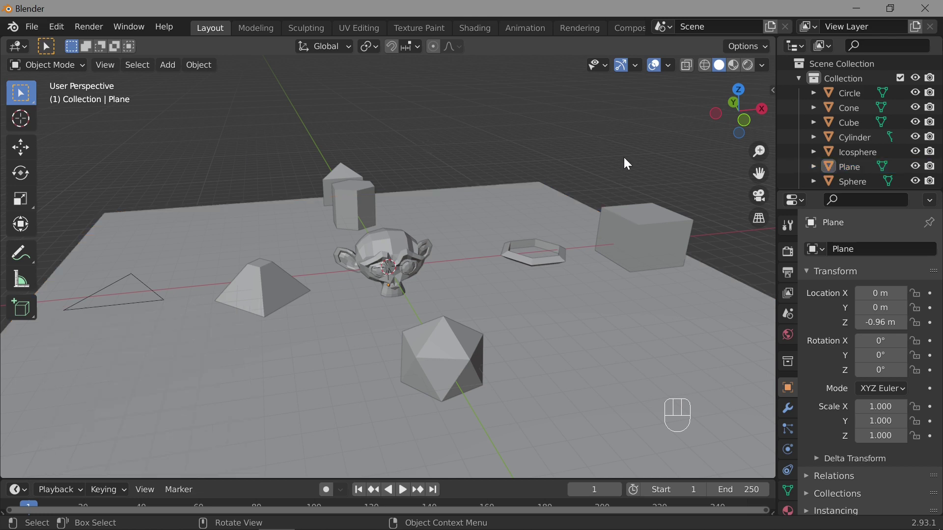
drag(582, 172, 545, 285)
drag(545, 286, 597, 195)
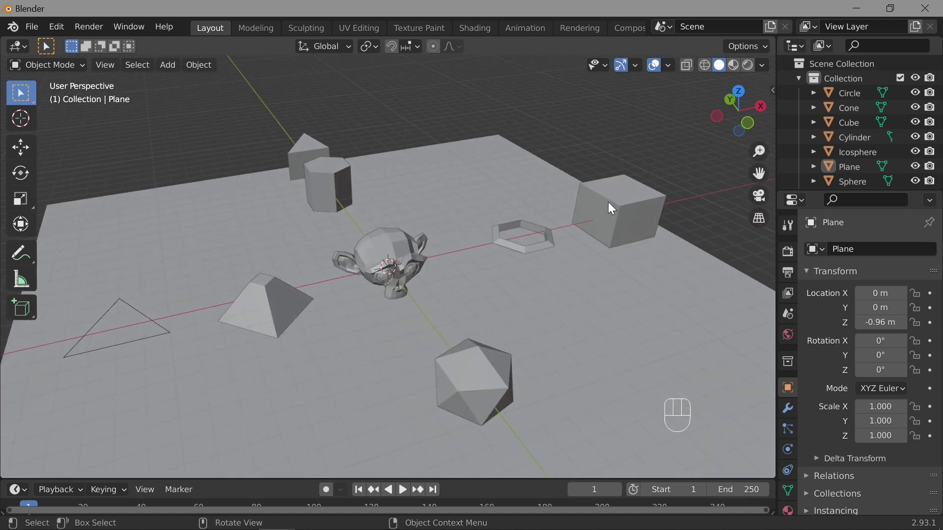
Step: Select the cube and adjust the Add Plane panel size, reading about 32.7 m
click(405, 239)
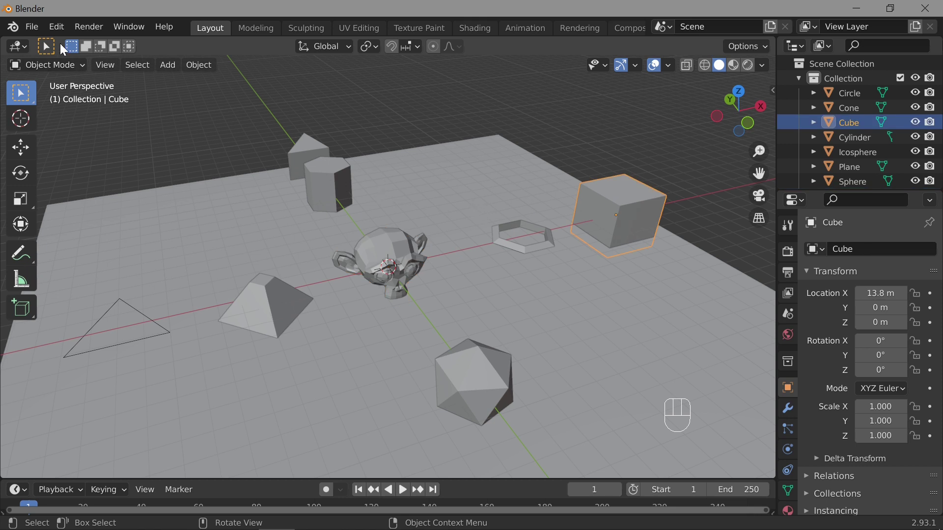
drag(59, 32, 462, 167)
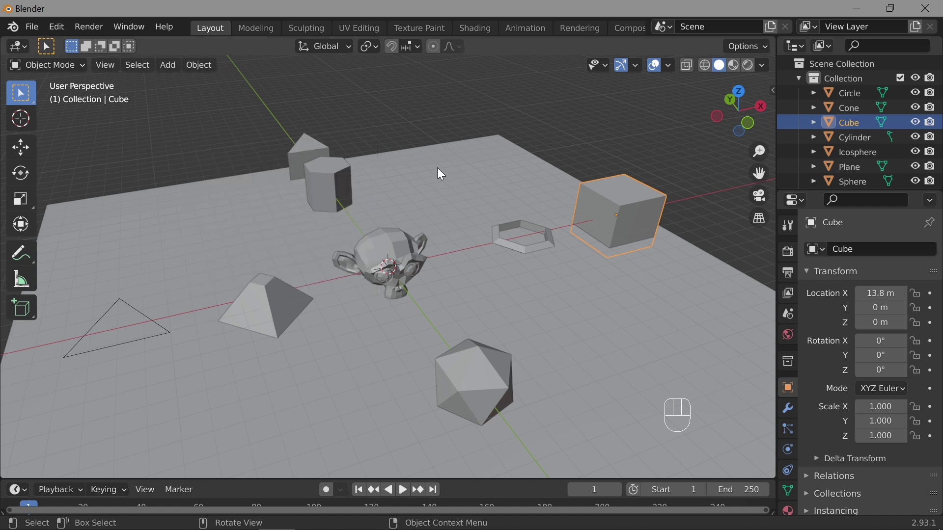
drag(58, 33, 309, 158)
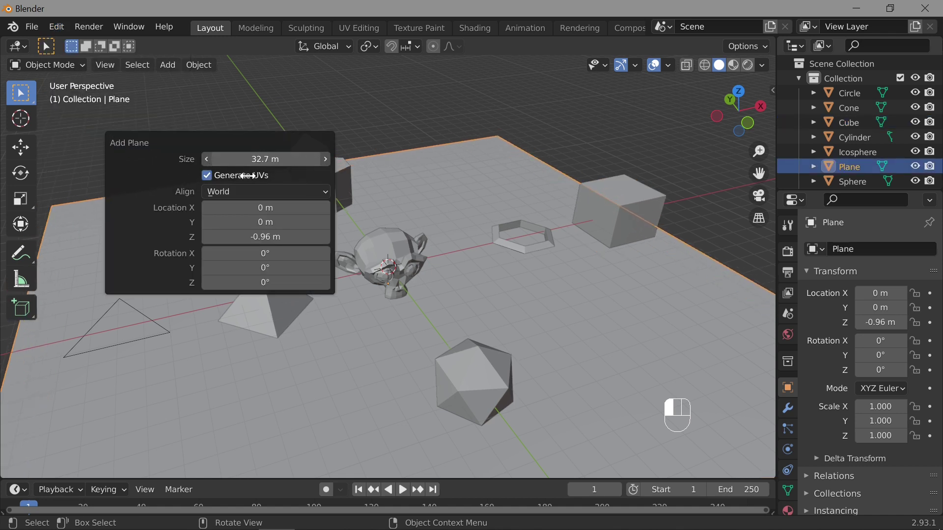
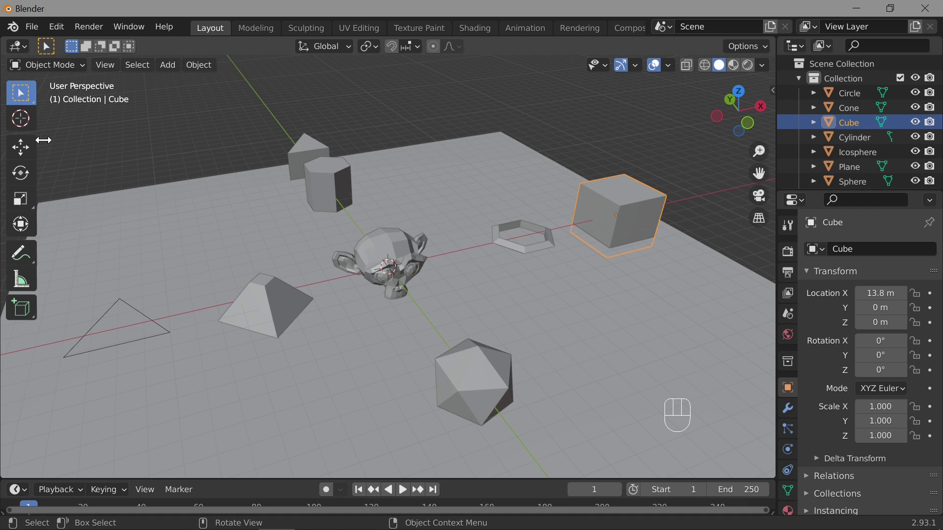
Step: Move the cube with the Move gizmo farther back on the ground, about 7.94 m along Y
click(26, 152)
drag(580, 188, 517, 138)
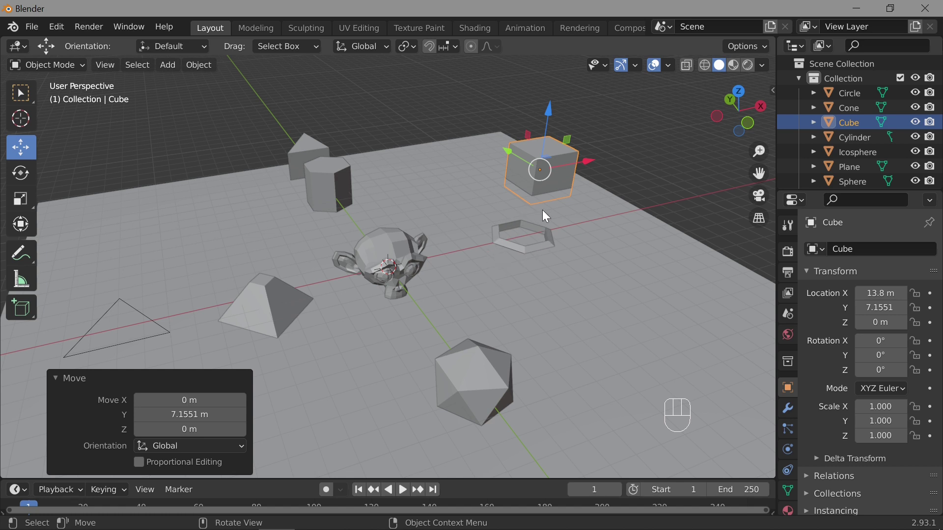
click(650, 297)
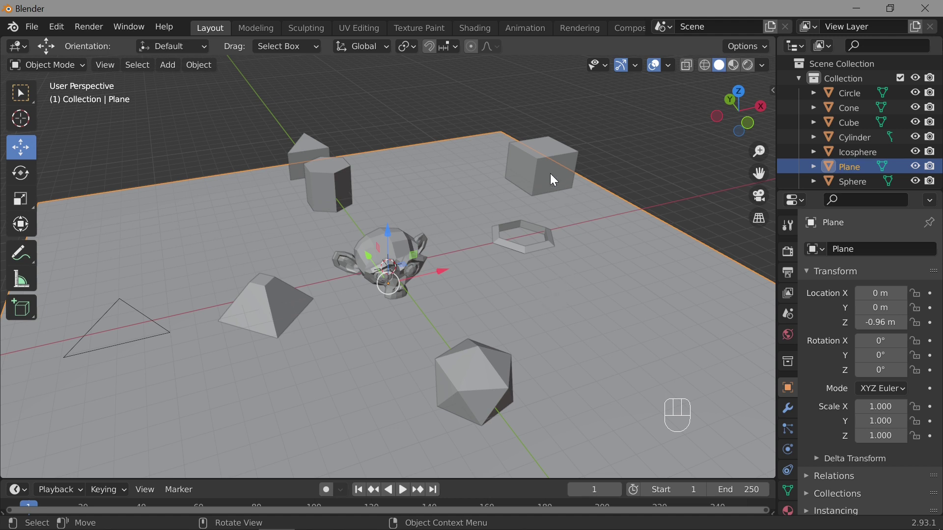
click(544, 168)
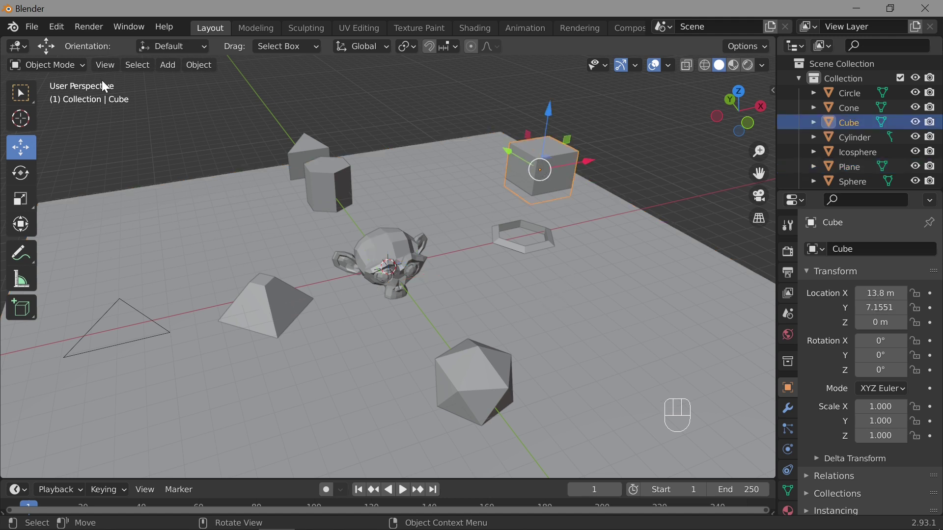
drag(59, 28, 425, 134)
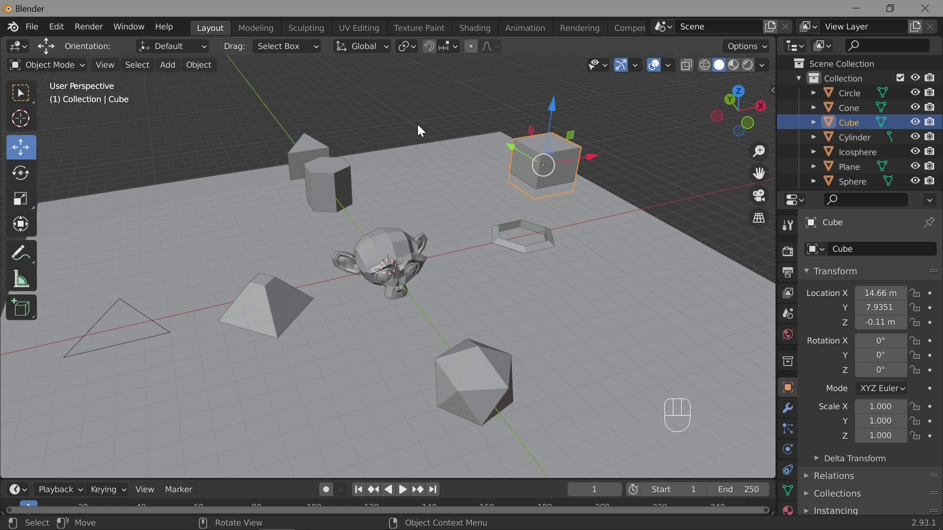
click(496, 285)
Step: Select the ground plane and orbit the view to look straight down on the scene
drag(524, 318, 507, 357)
drag(502, 230, 475, 196)
drag(475, 196, 461, 106)
click(462, 106)
middle_click(464, 91)
drag(465, 85, 477, 221)
drag(470, 111, 472, 128)
drag(476, 221, 456, 280)
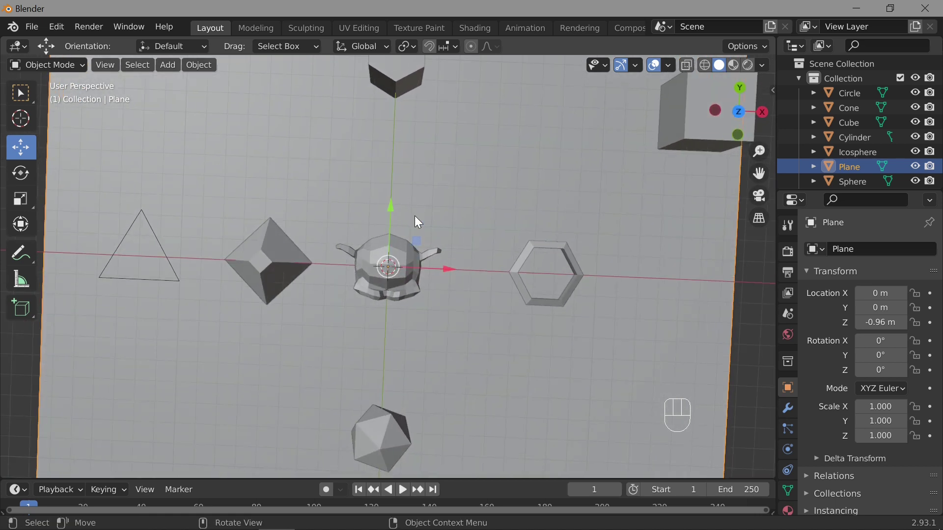
Step: Select the cube and orbit the view in close around it
middle_click(29, 98)
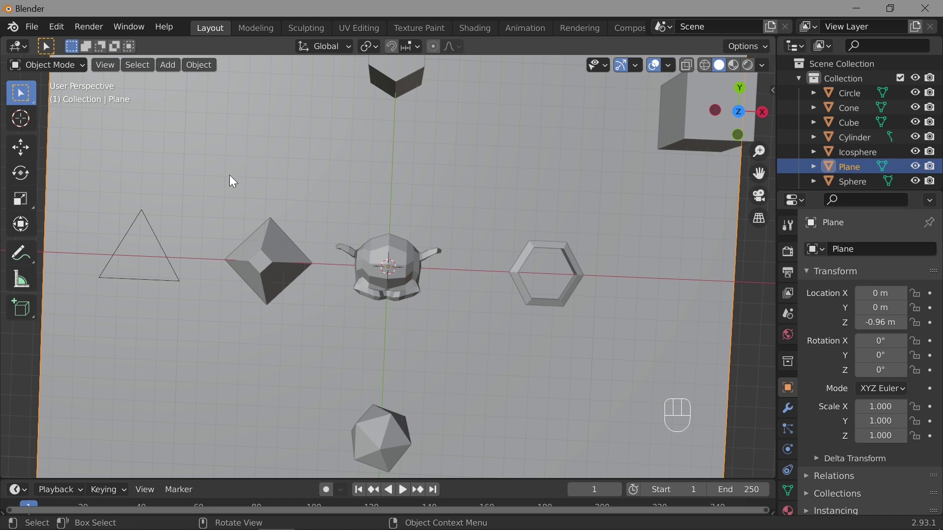
drag(347, 207, 361, 192)
drag(361, 191, 331, 172)
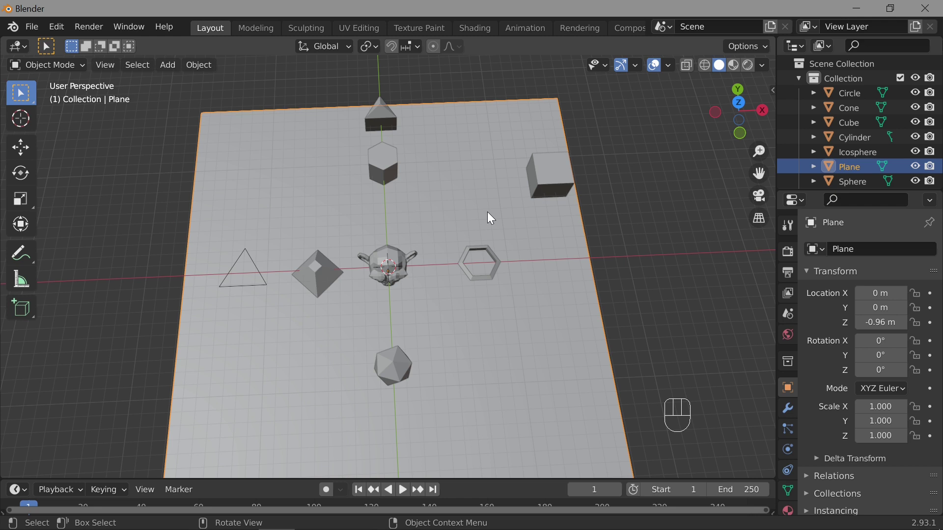
drag(511, 294, 546, 267)
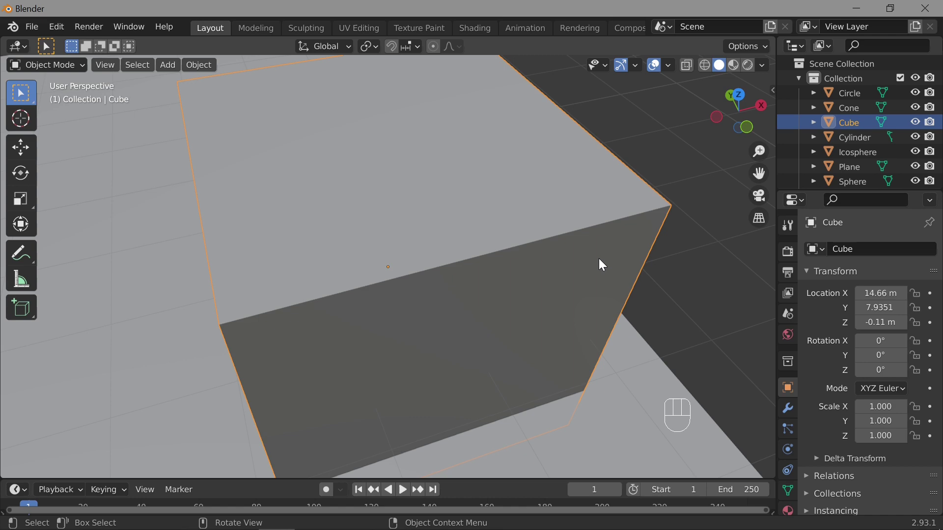
drag(594, 267, 408, 215)
Step: Inspect the cylinder up close, then zoom and orbit in on Suzanne at the scene centre
drag(408, 215, 317, 224)
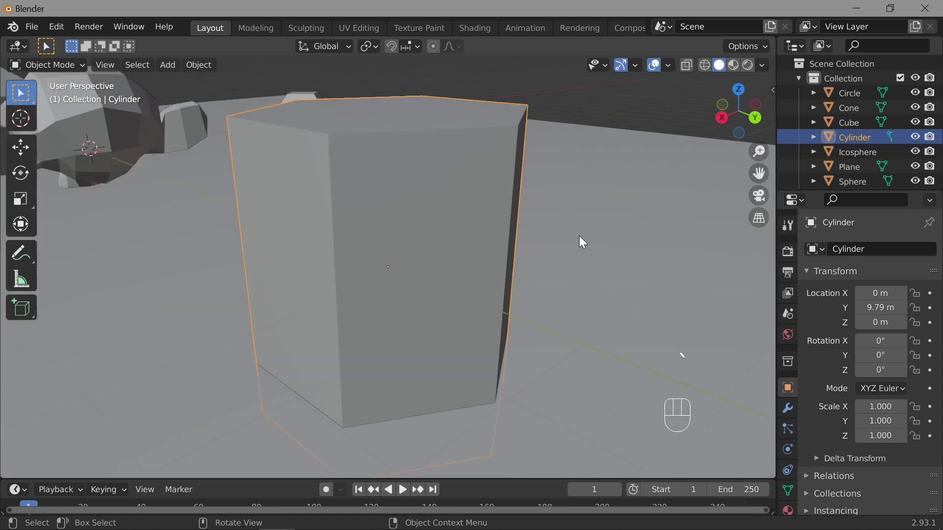
drag(275, 289, 509, 258)
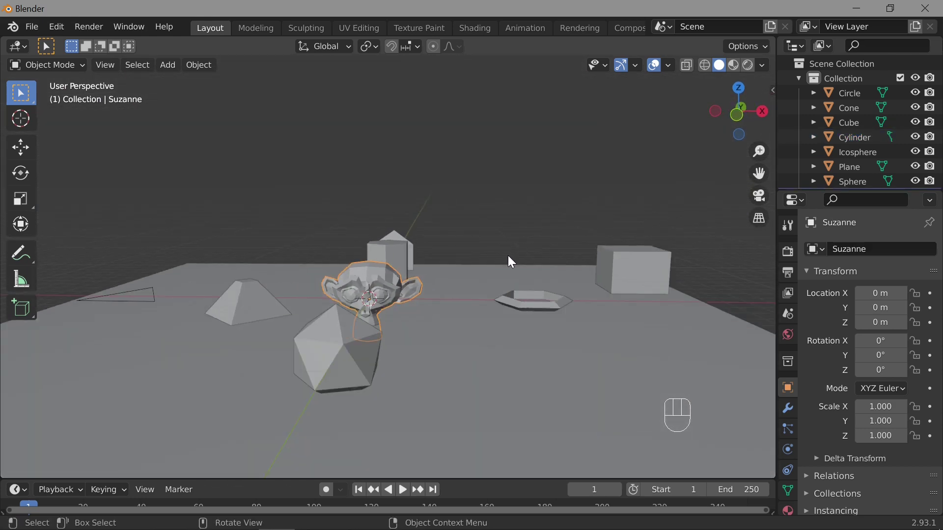
key(KP_Decimal)
drag(569, 271, 516, 297)
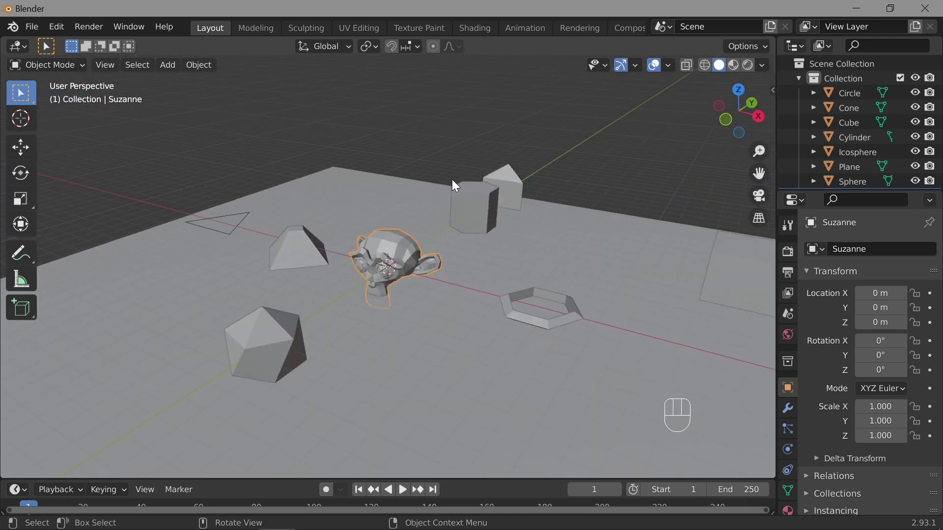
drag(456, 270, 475, 295)
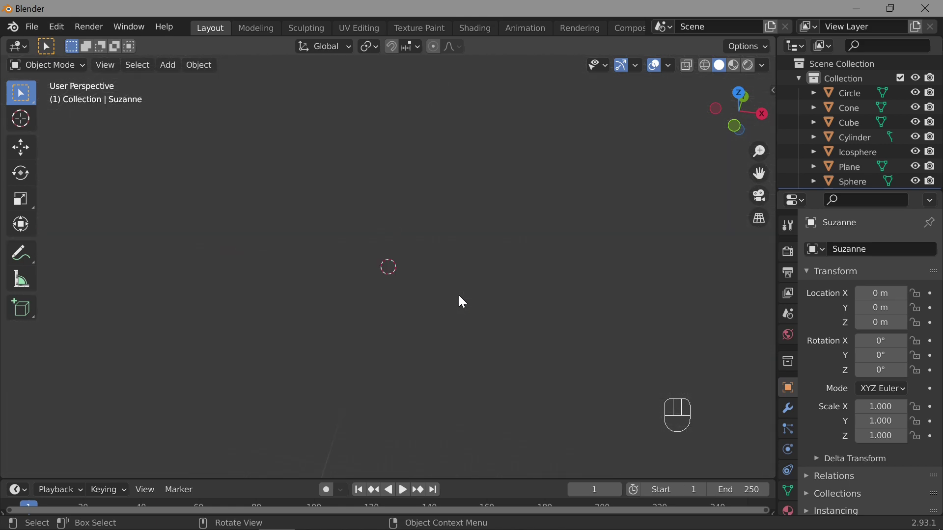
Step: Frame the whole scene, pan it aside, and bring the full arrangement back into view
key(Home)
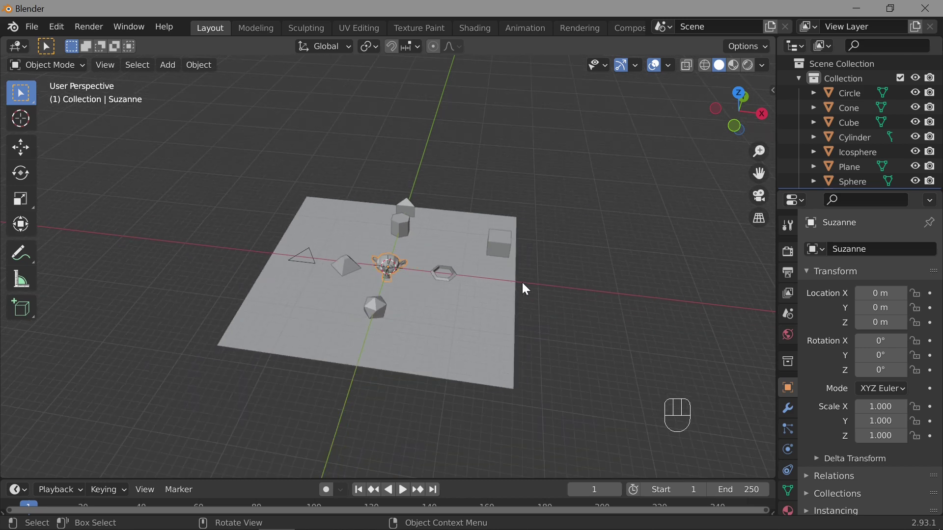
drag(576, 264, 778, 230)
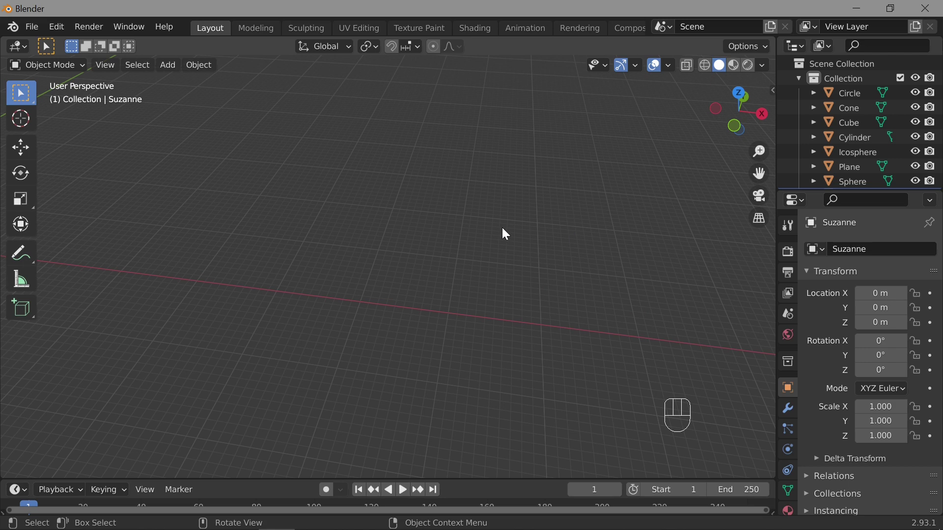
key(shift+c)
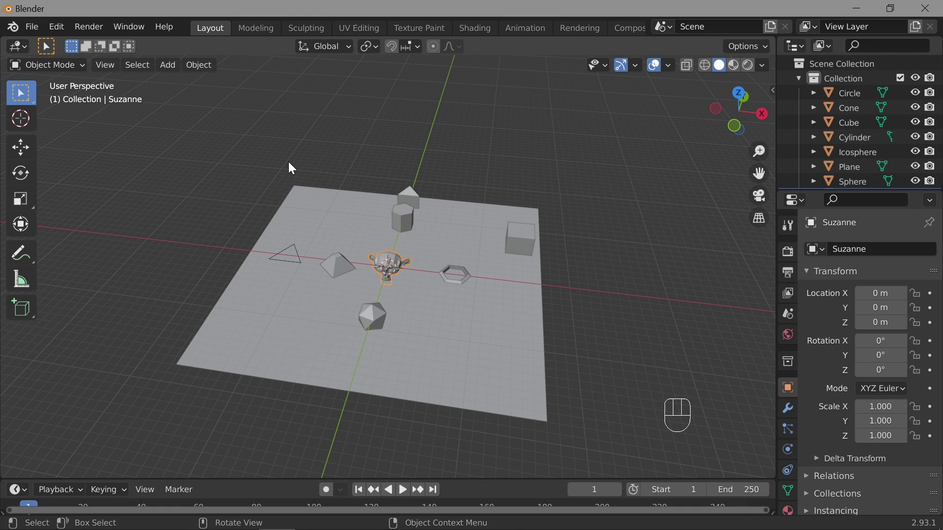
Step: Tilt the view in close over Suzanne and bring up the View > Navigation options
drag(430, 282, 496, 285)
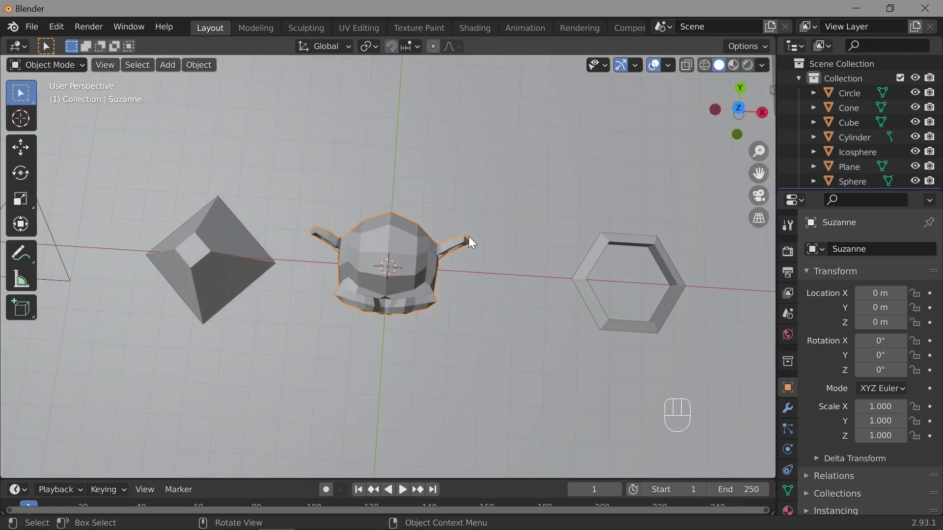
drag(459, 237, 484, 174)
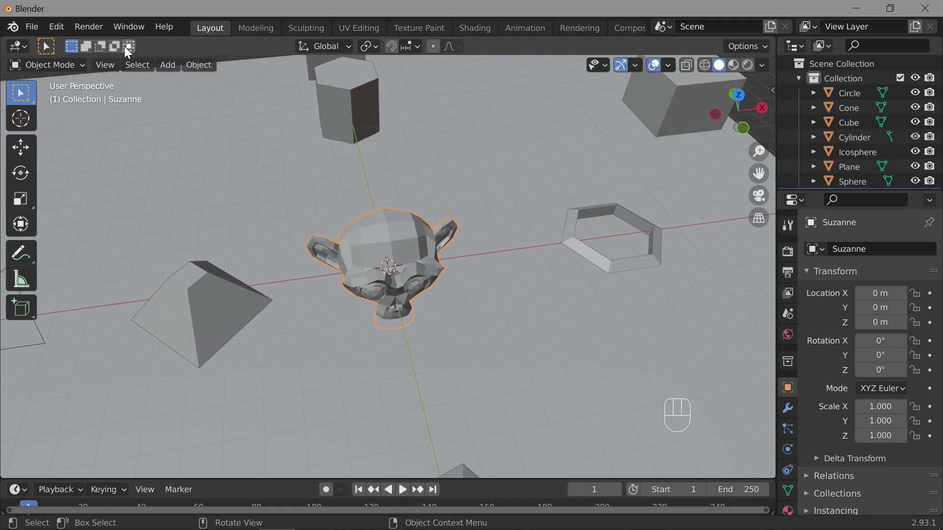
drag(56, 38, 120, 236)
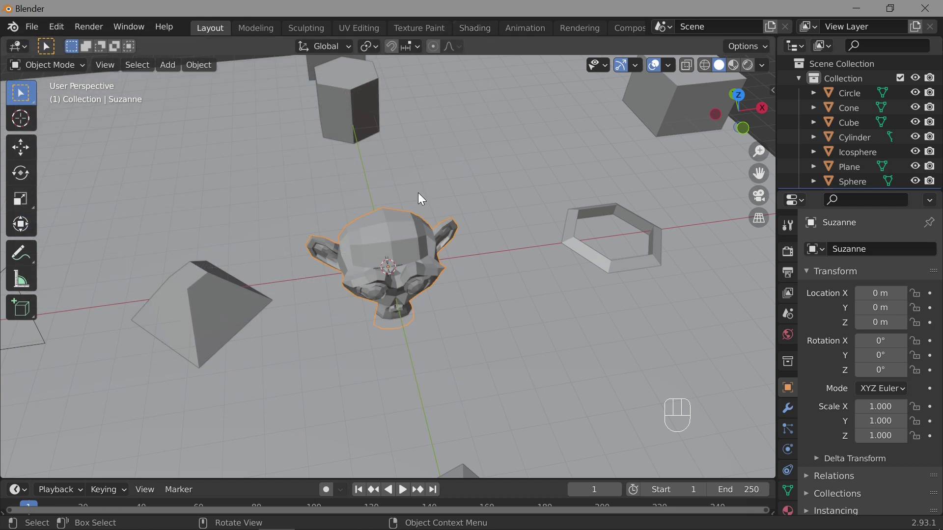
drag(102, 65, 323, 397)
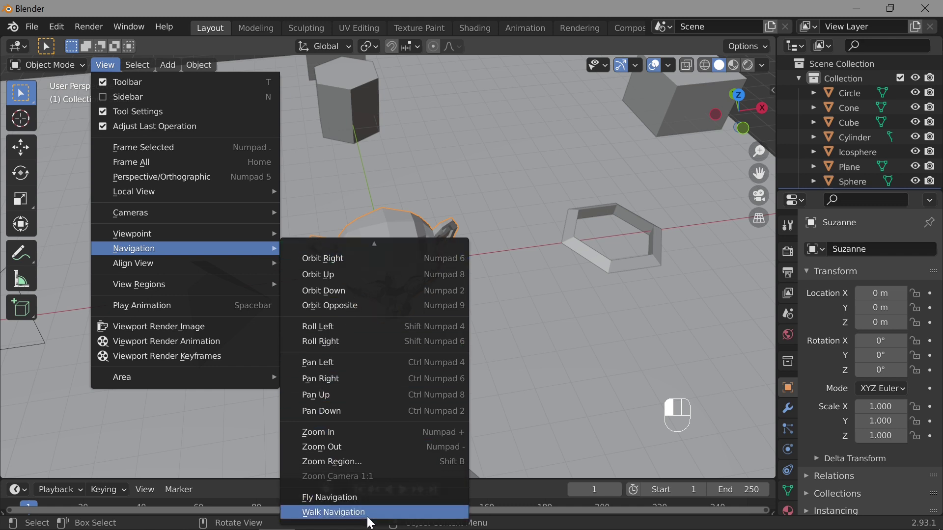
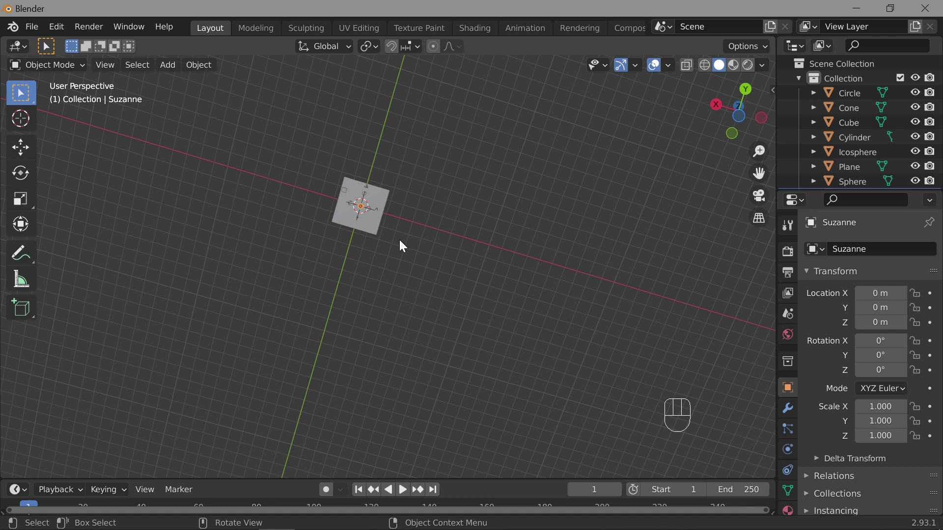
Step: After walking through the scene, settle on a low angled view across the plane at Suzanne
key(shift+c)
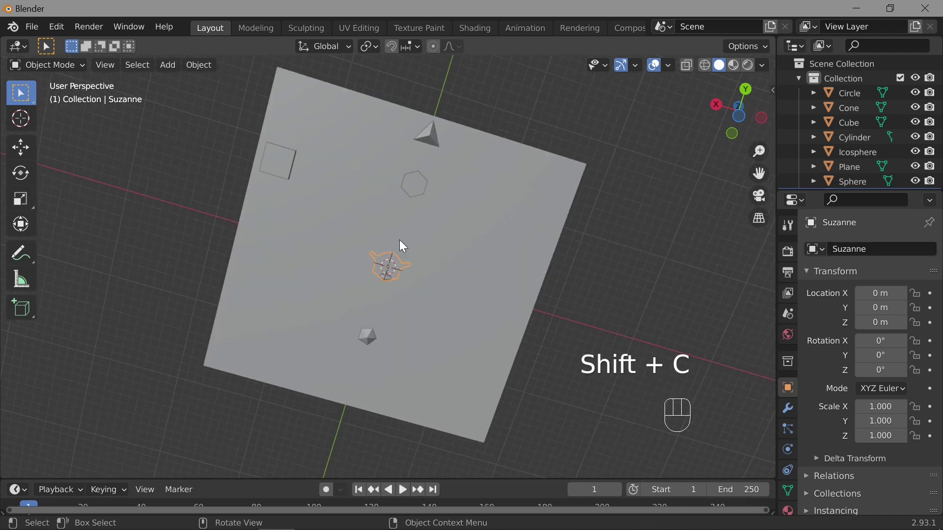
drag(420, 287, 525, 437)
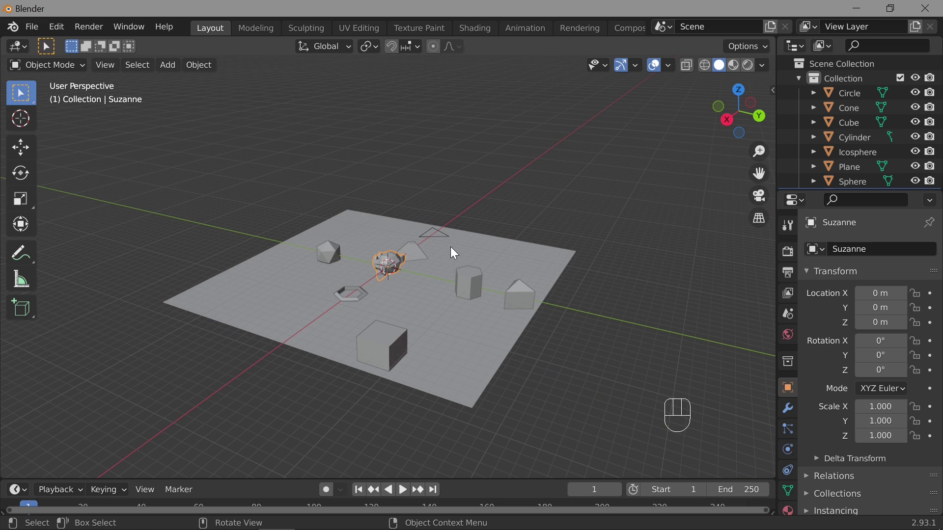
drag(301, 285, 437, 291)
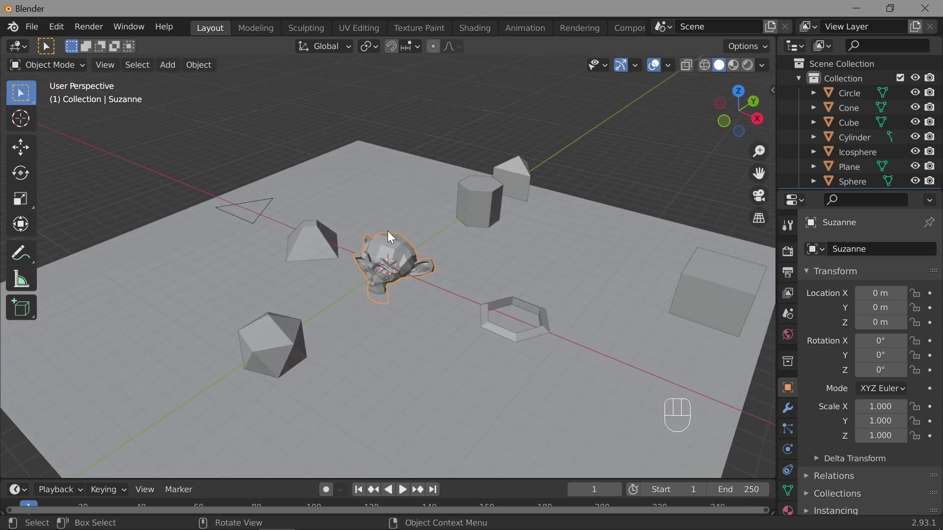